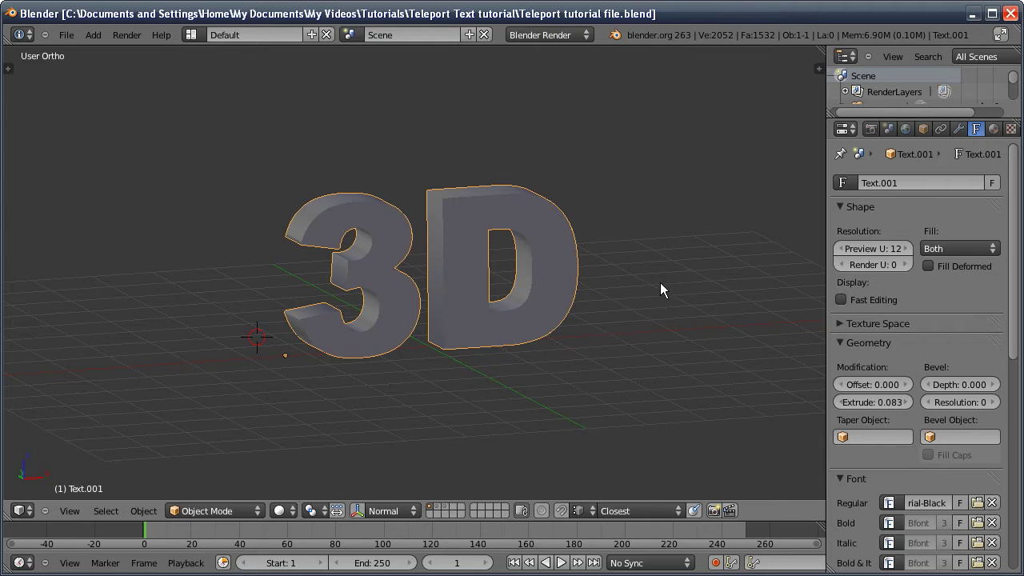
Inspect the extruded '3D' text's dense geometry briefly in Edit Mode
middle_click(629, 286)
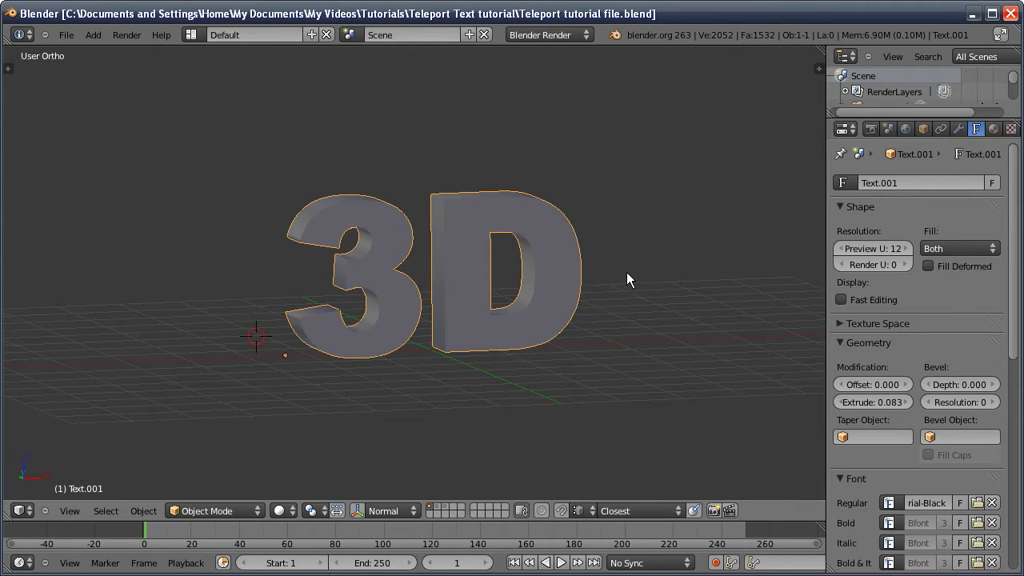
key(Tab)
key(Tab)
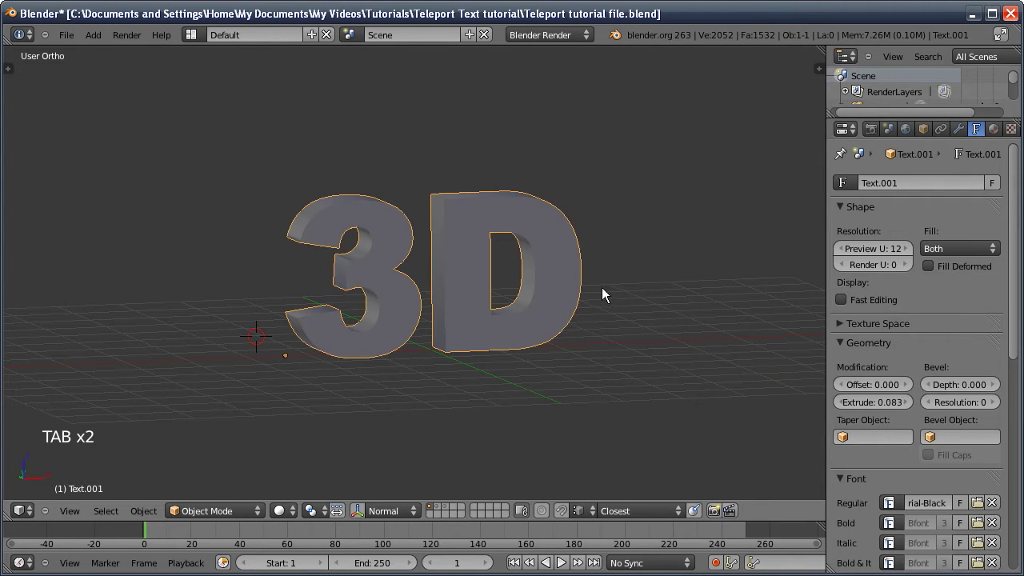
middle_click(609, 327)
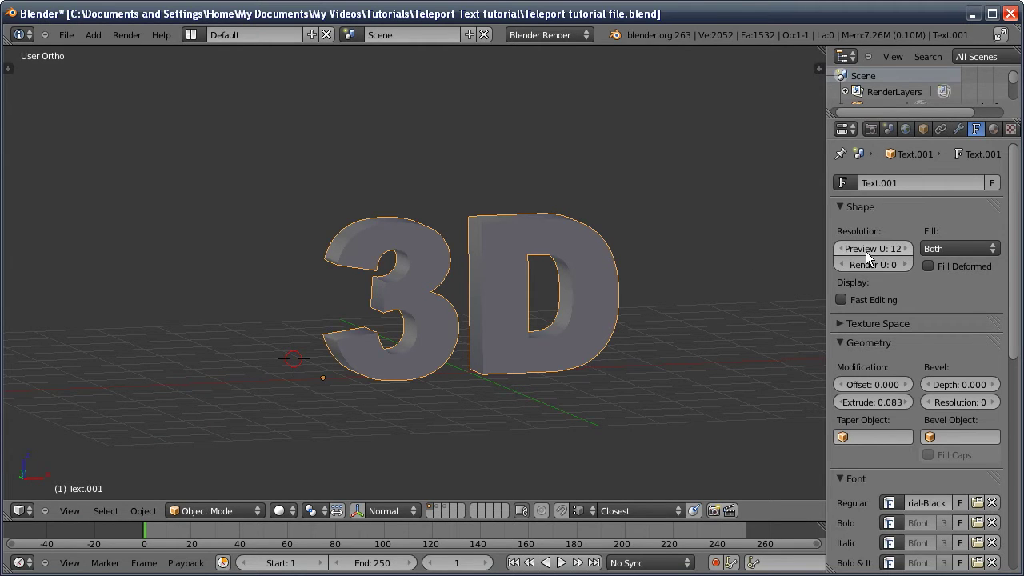
Lower the text's Shape Preview U resolution from 12 down to 2
click(847, 249)
click(847, 249)
click(848, 253)
click(849, 251)
click(848, 252)
click(848, 248)
click(847, 248)
click(845, 248)
double_click(844, 248)
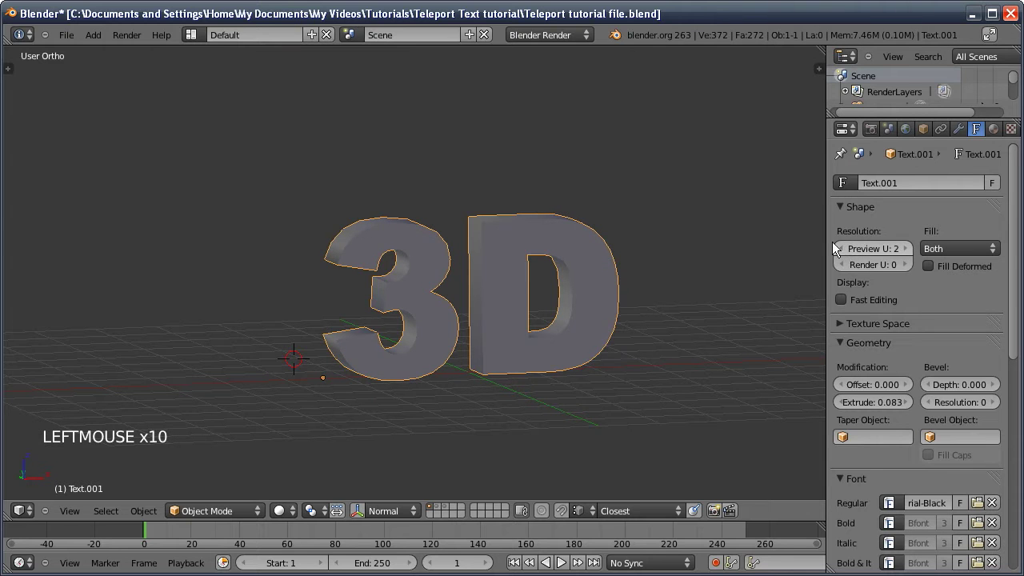
middle_click(562, 318)
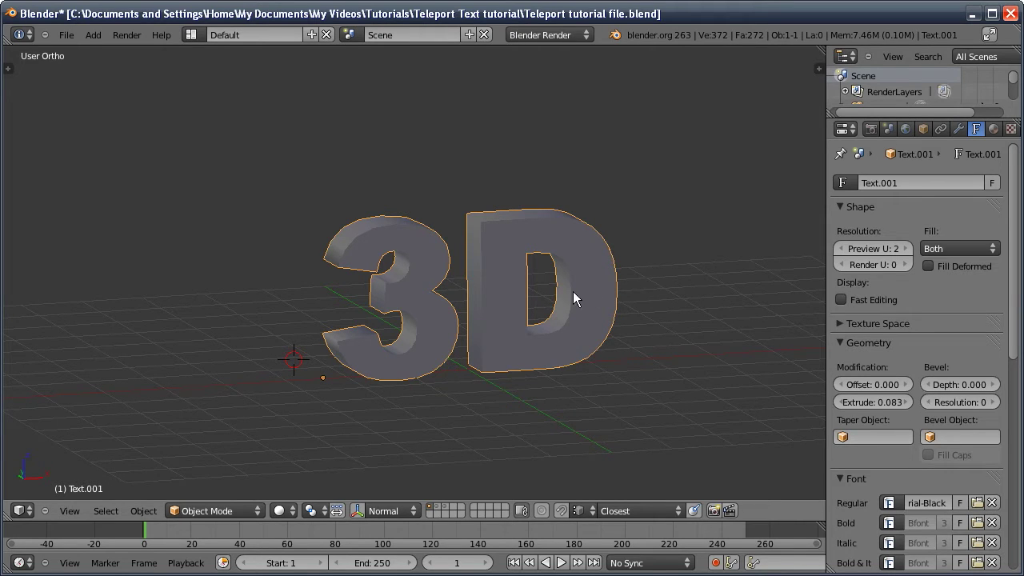
Convert the text to a mesh (Alt+C) and remove its 186 duplicate vertices
key(alt+c)
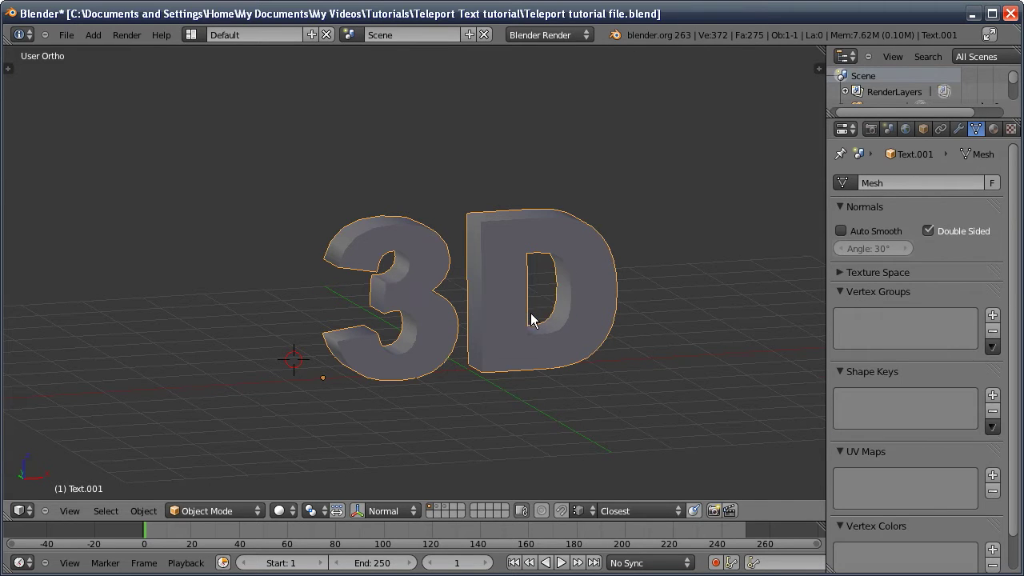
key(Tab)
middle_click(515, 286)
key(w)
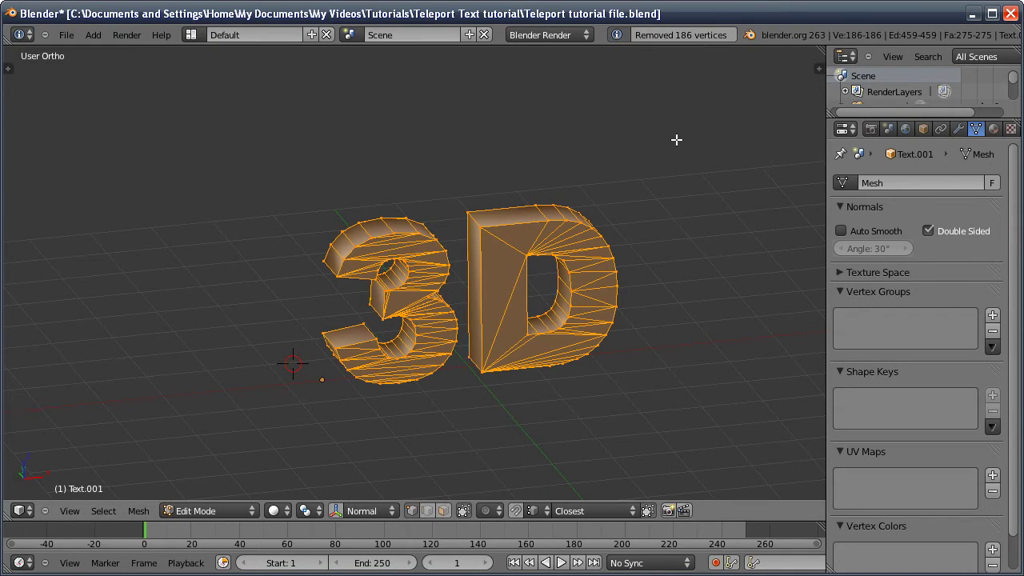
key(Tab)
middle_click(624, 249)
Add an Edge Split modifier with 30° split angle and sharp edges to the text mesh
click(965, 130)
click(908, 185)
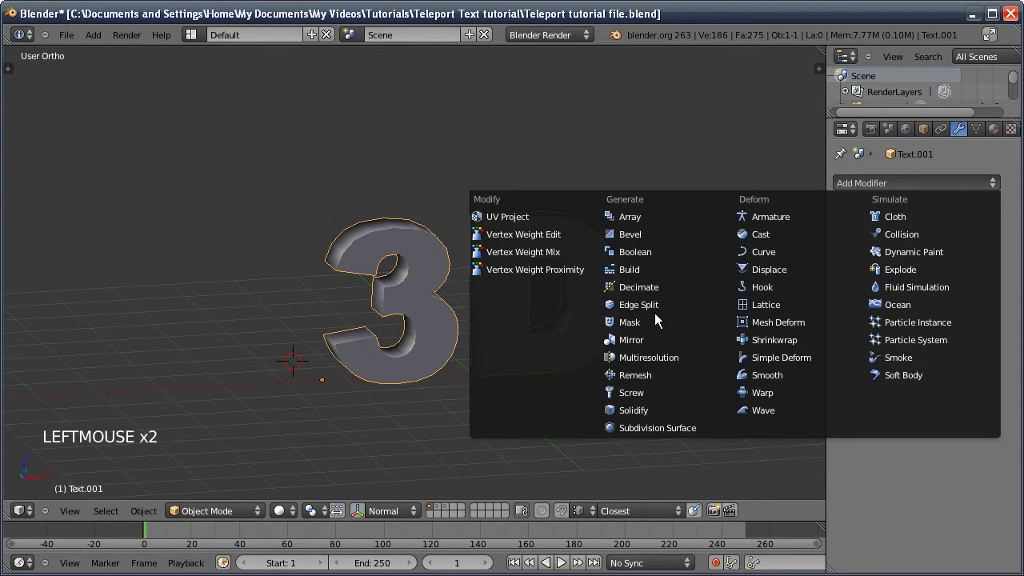
middle_click(370, 247)
middle_click(378, 257)
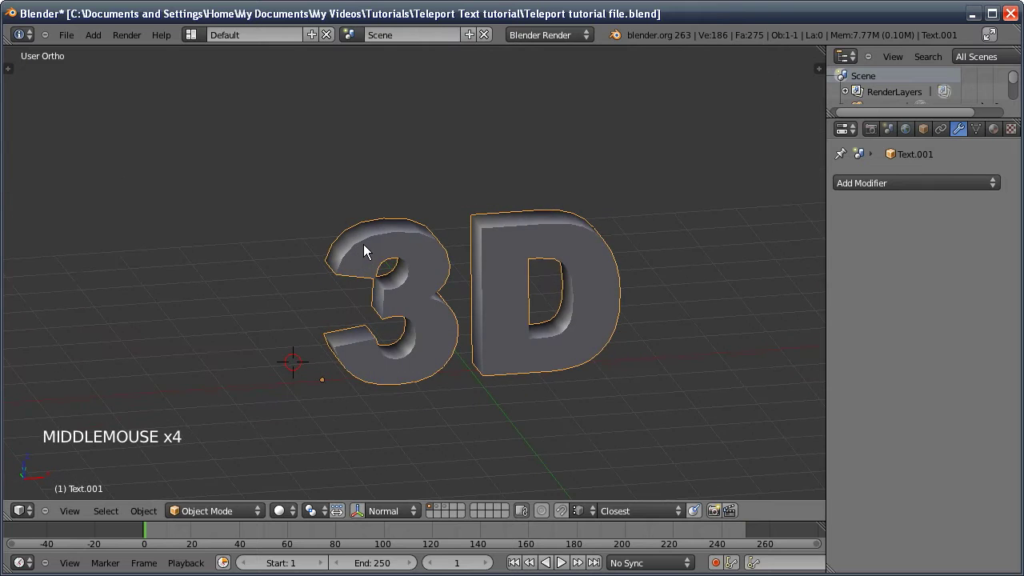
middle_click(416, 278)
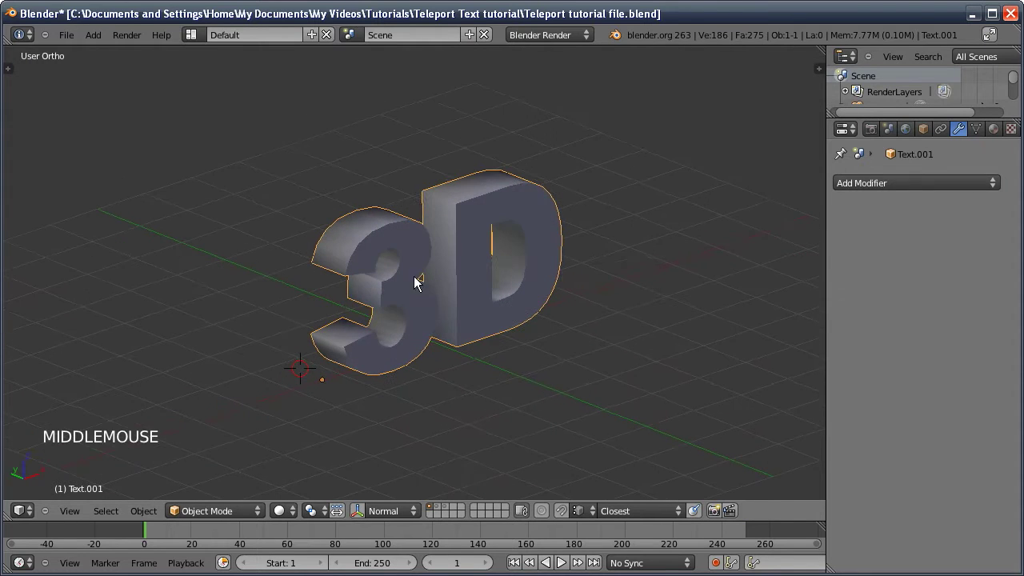
middle_click(450, 212)
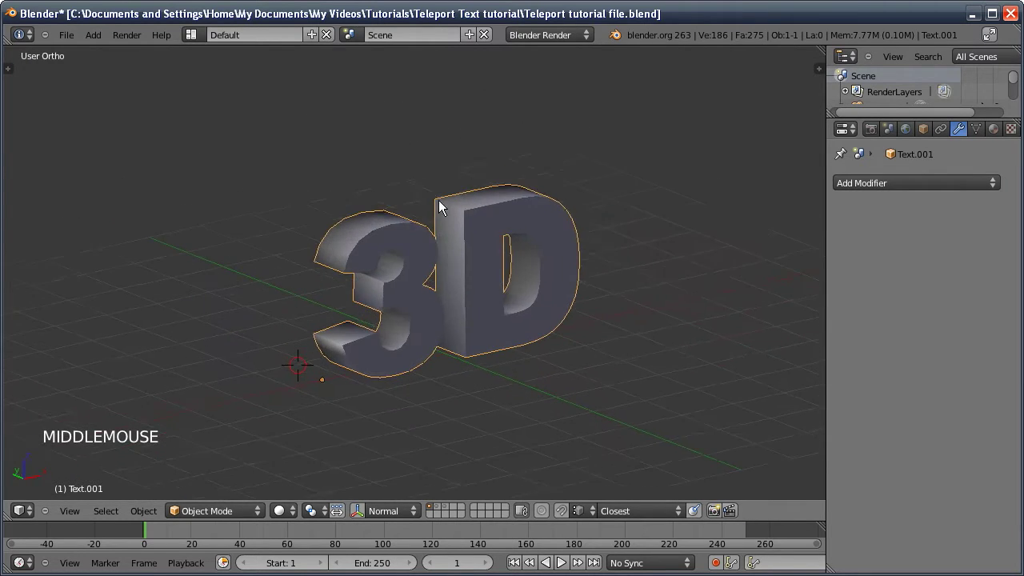
click(898, 189)
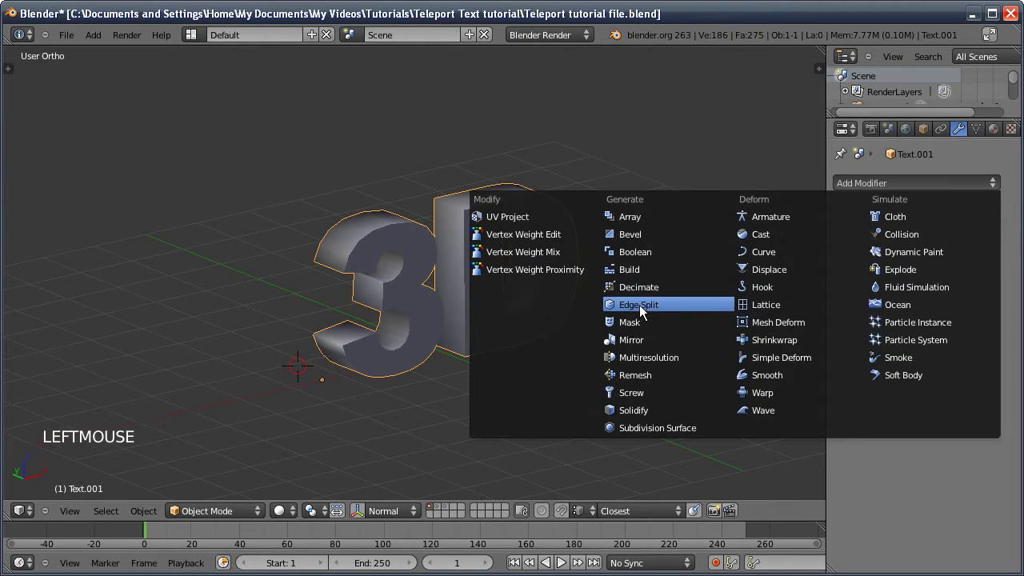
middle_click(423, 292)
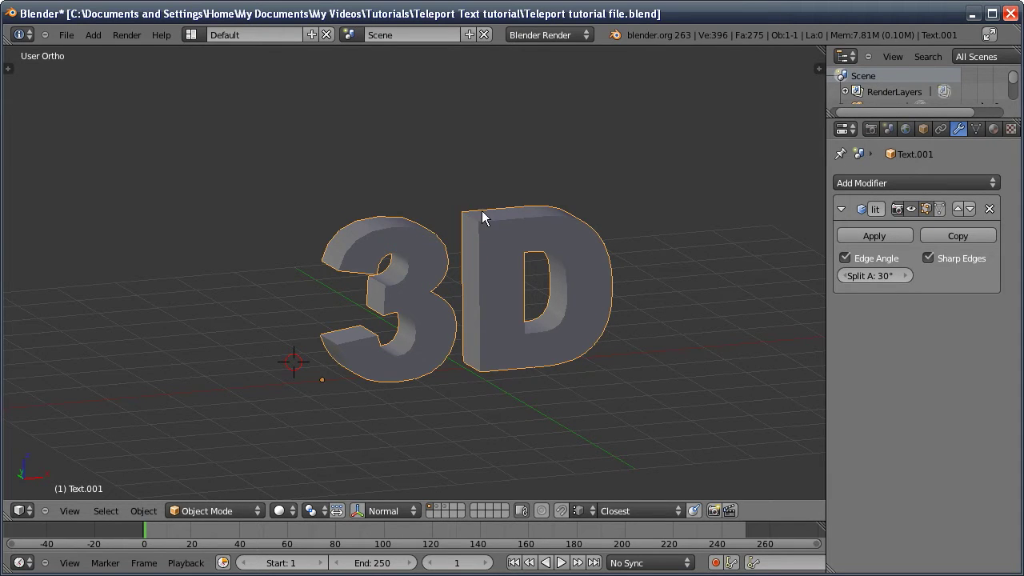
middle_click(534, 345)
middle_click(501, 307)
From front view, add a cube at the text's centre and display it as wireframe
key(KP_1)
middle_click(577, 324)
right_click(457, 291)
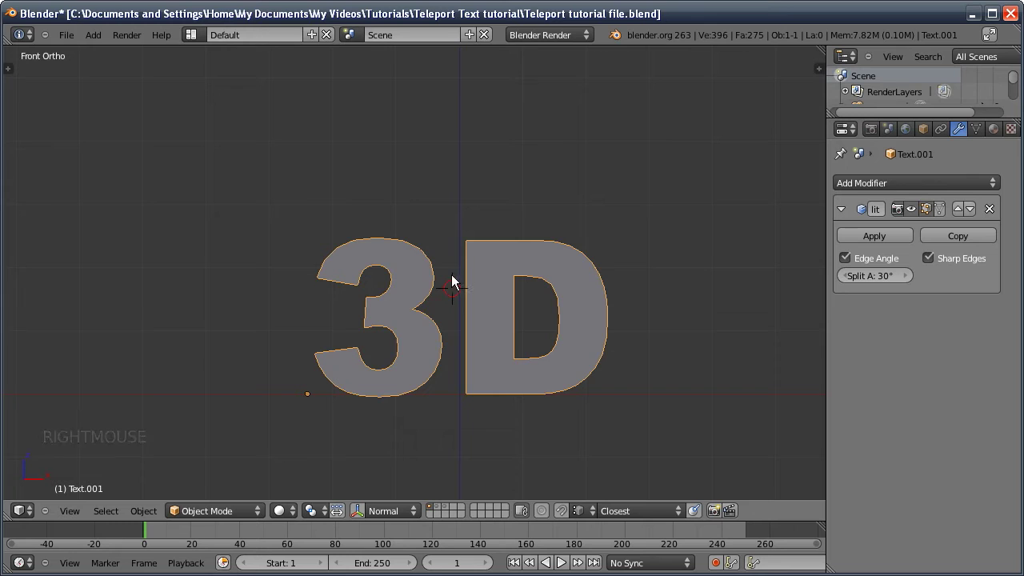
key(shift+a)
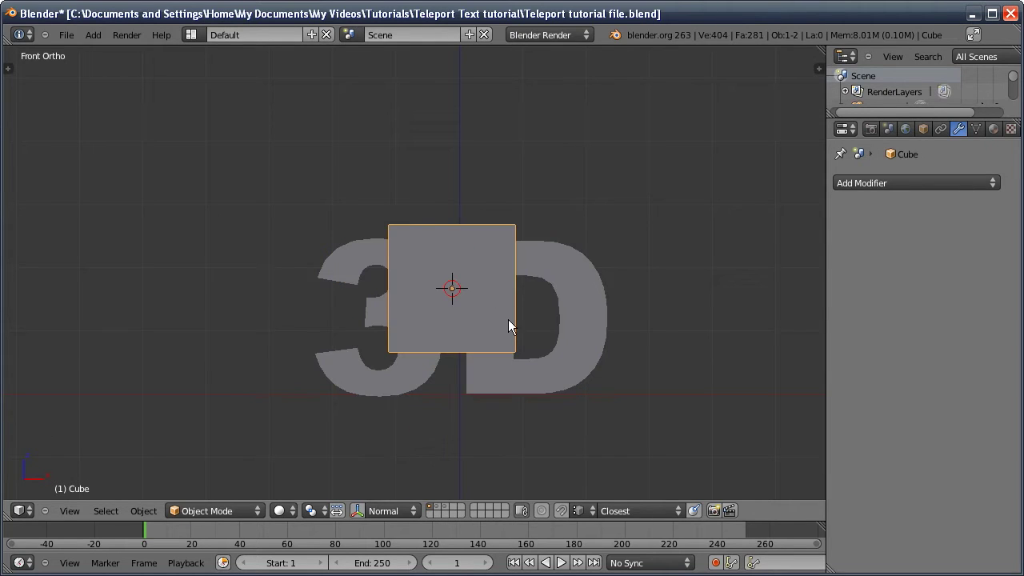
click(930, 132)
middle_click(907, 465)
click(899, 458)
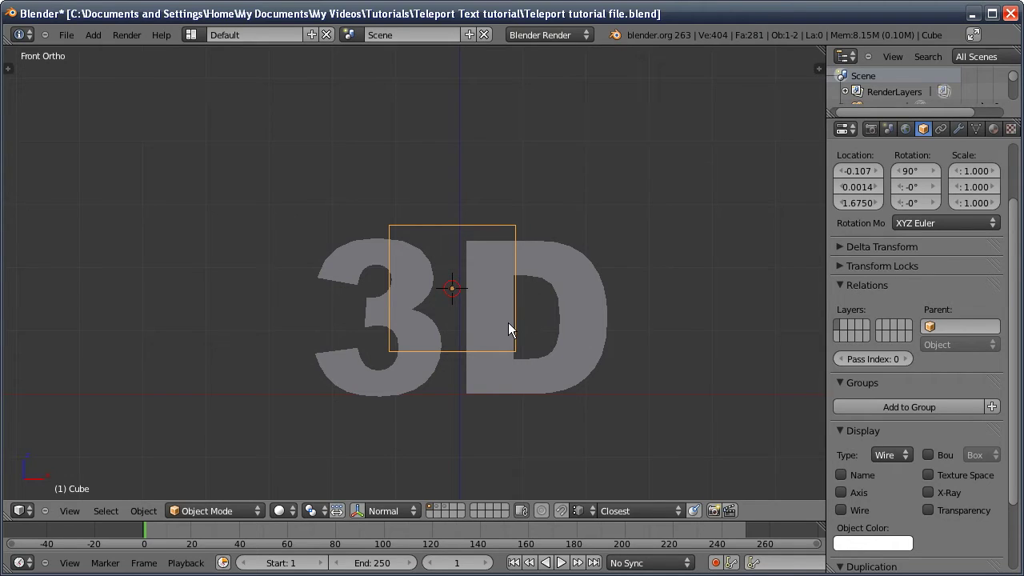
Scale the cube wider, taller and deeper so it spans the 3D text
key(s)
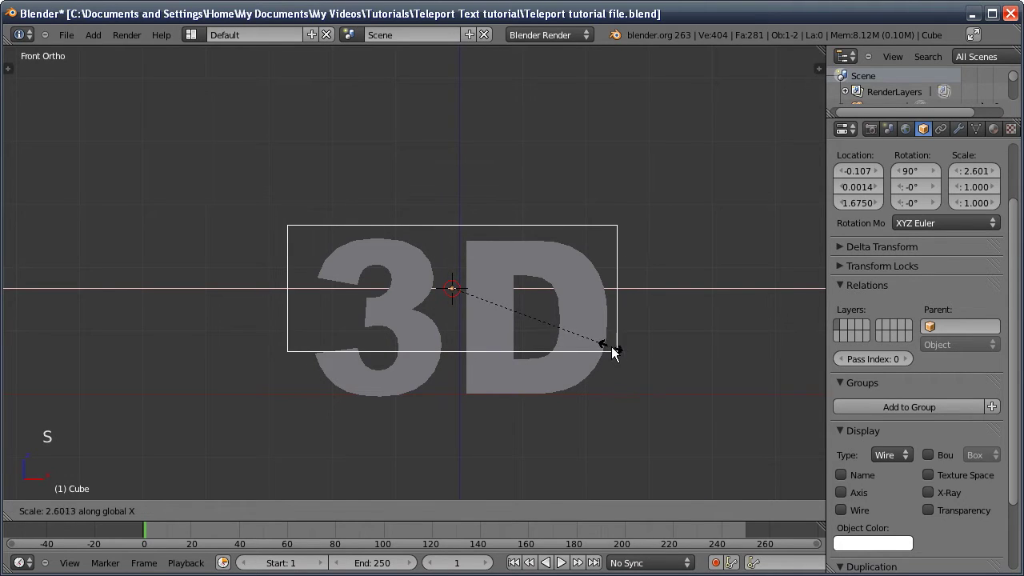
click(614, 349)
key(g)
click(577, 357)
key(g)
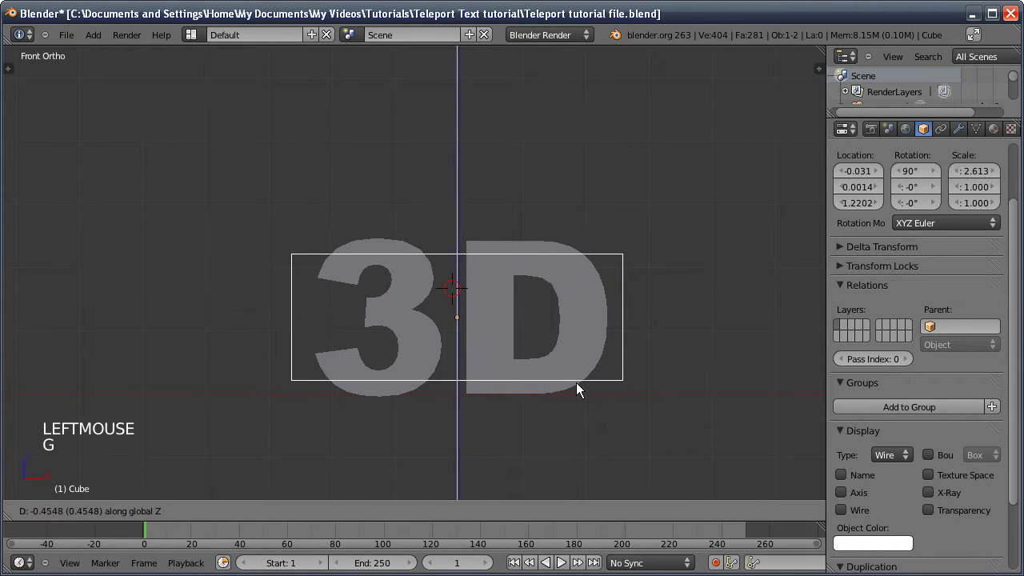
click(579, 384)
key(s)
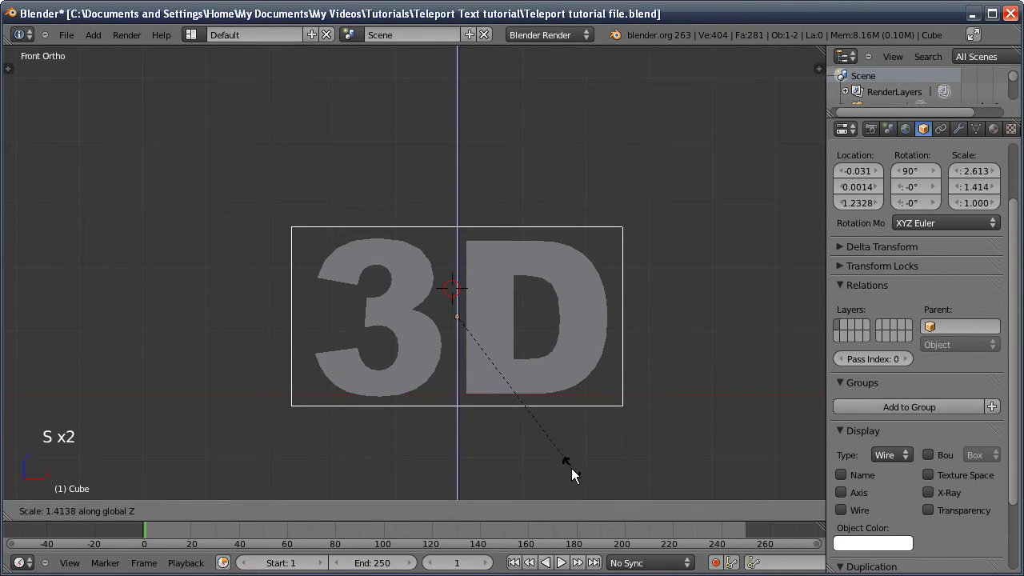
click(577, 481)
middle_click(511, 320)
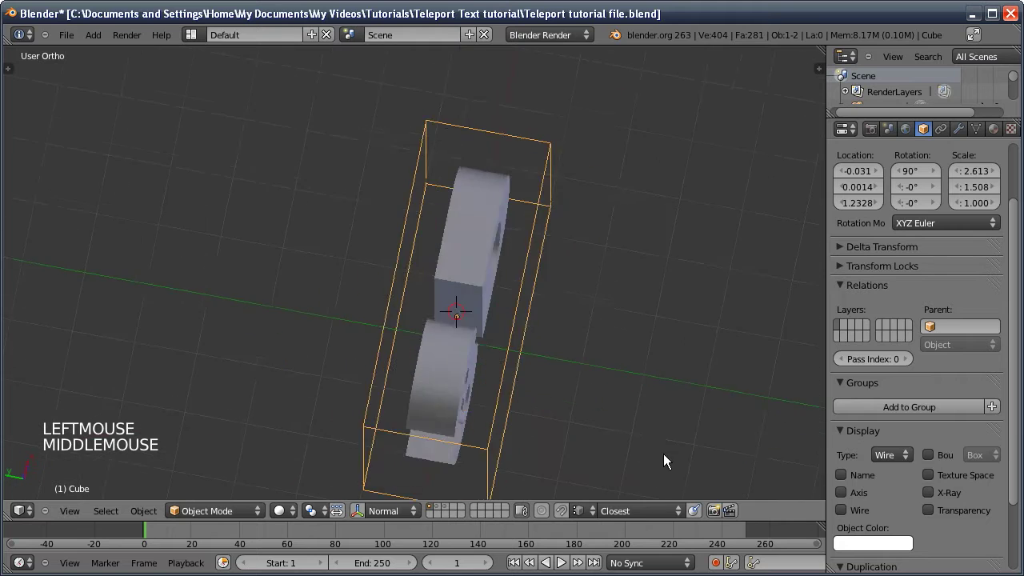
key(s)
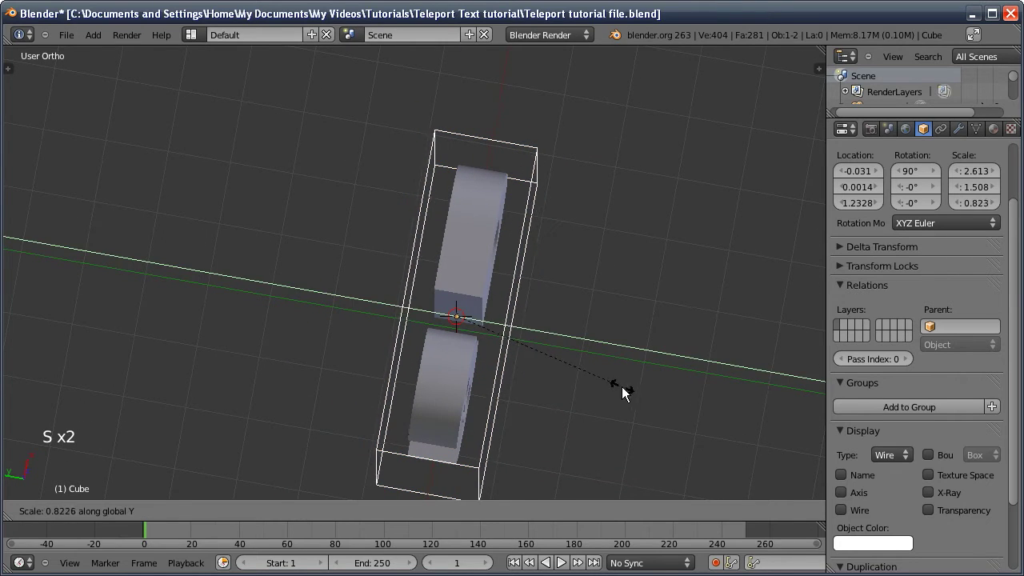
click(624, 388)
Raise the wireframe box over the text's upper half and reselect the text
middle_click(602, 390)
middle_click(499, 283)
key(KP_1)
middle_click(494, 385)
middle_click(433, 303)
middle_click(446, 327)
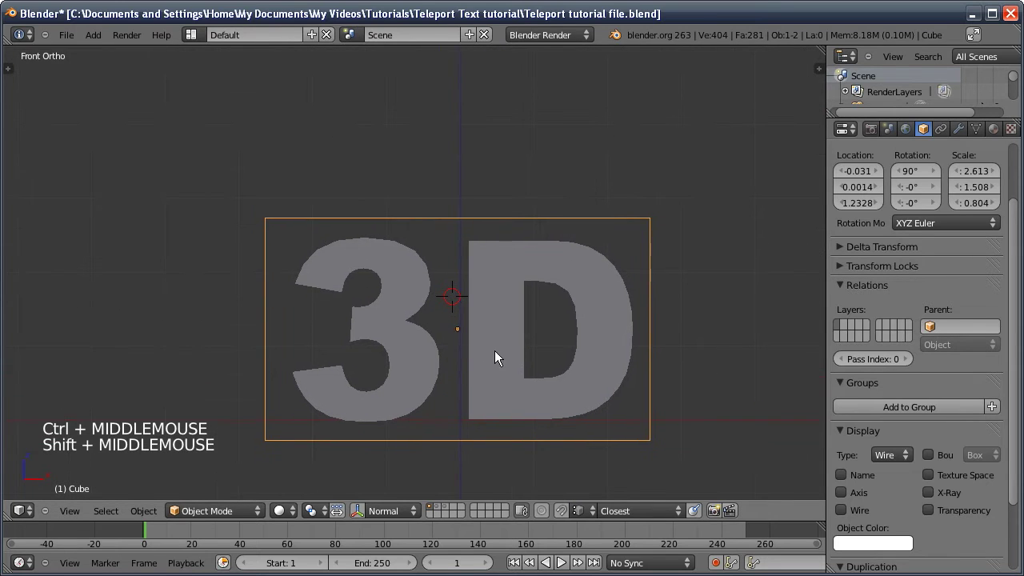
key(g)
click(503, 231)
click(505, 369)
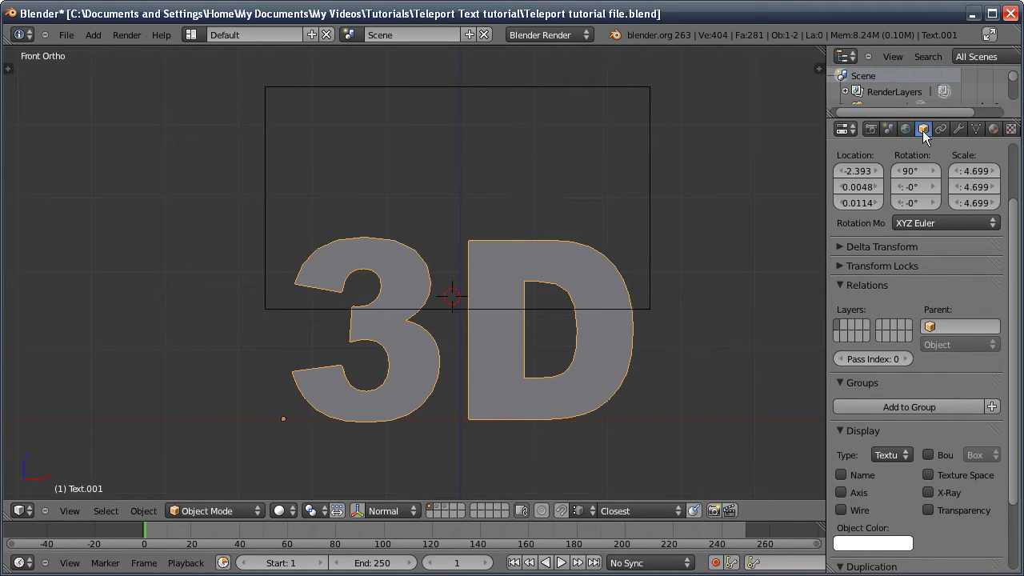
Move the Intersect Boolean modifier above Edge Split, then select the upper box
click(965, 129)
click(866, 192)
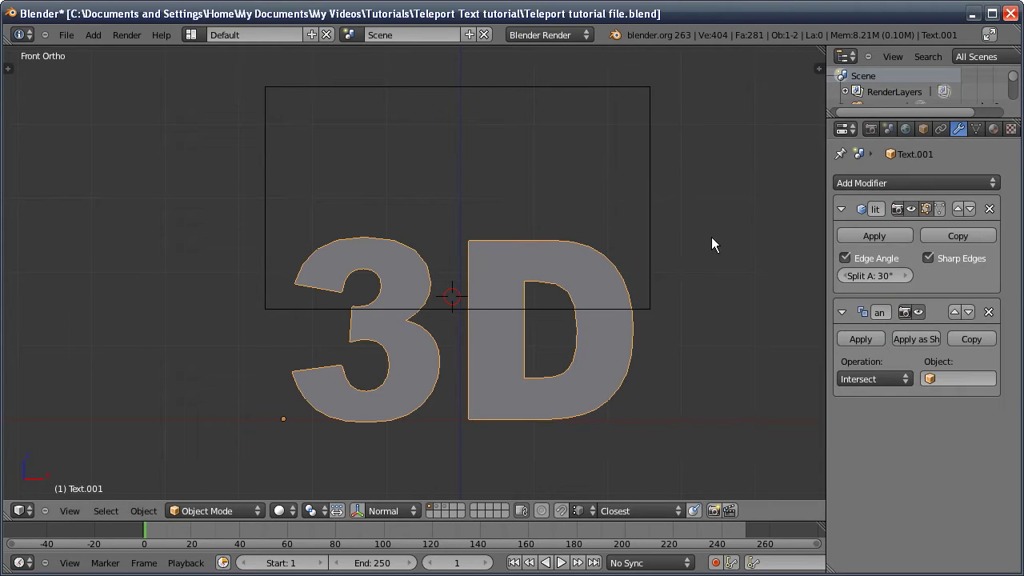
click(973, 211)
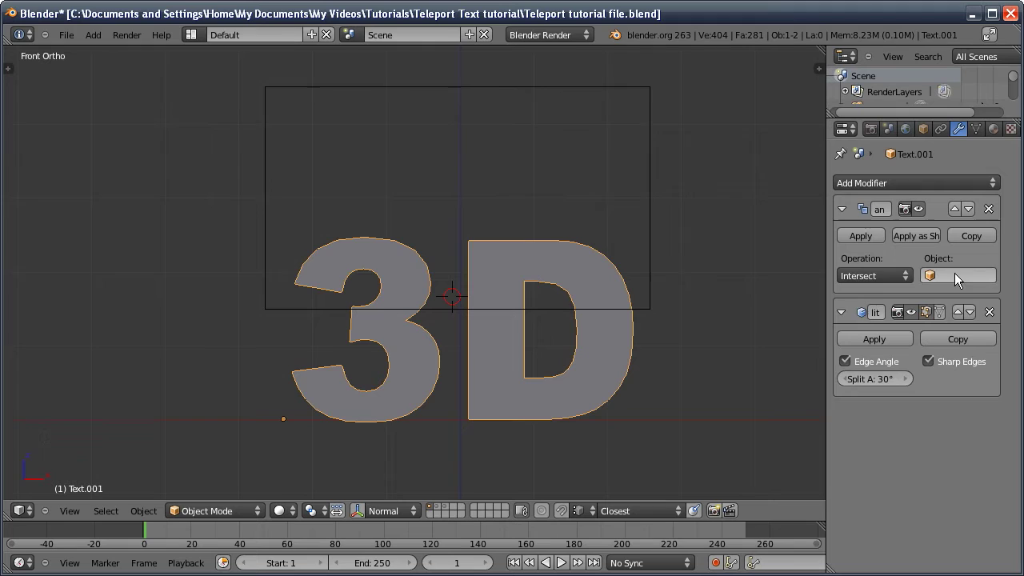
click(658, 271)
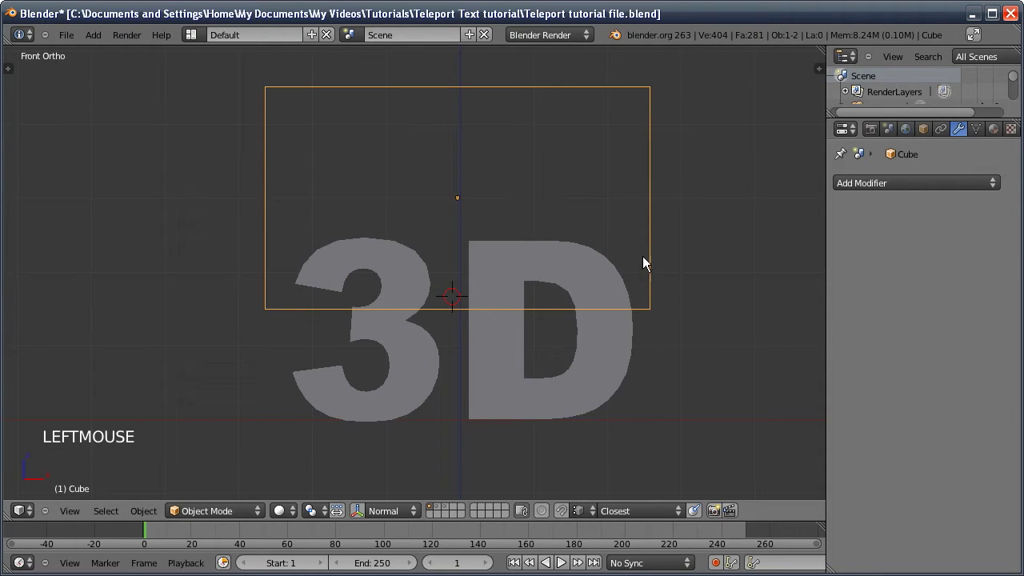
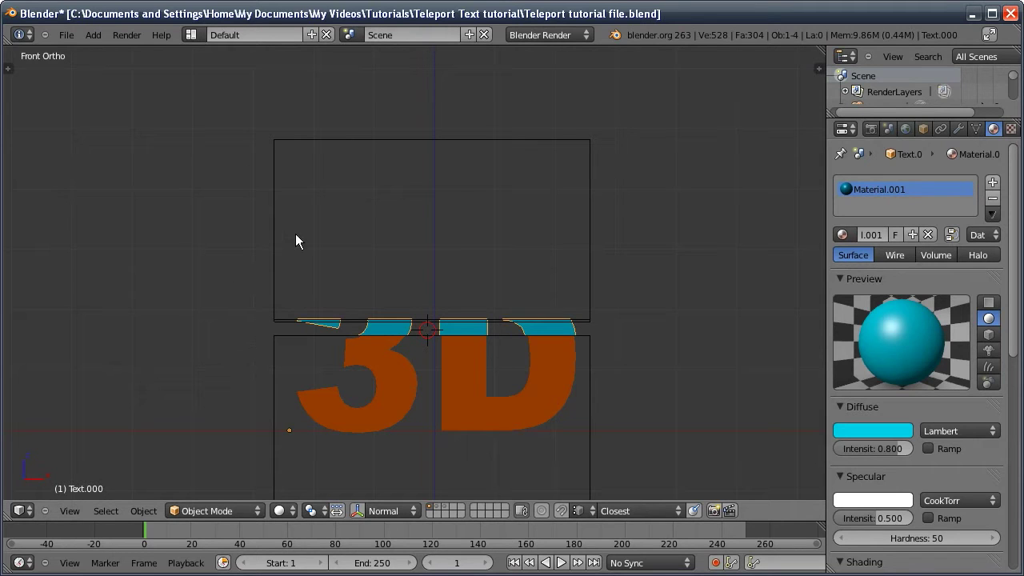
Add an Empty and place it at the centre of the upper box
key(shift+a)
key(shift+a)
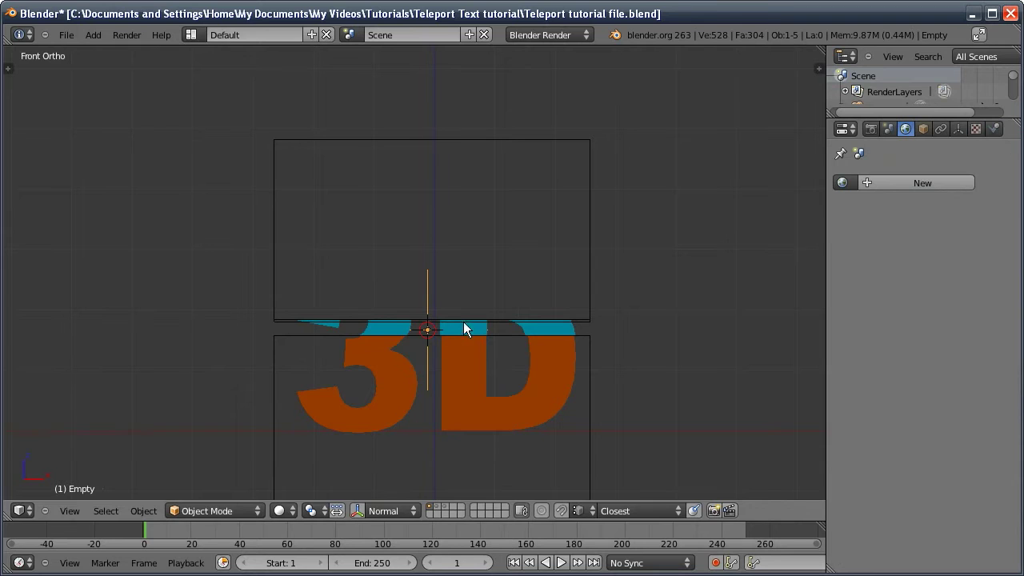
key(g)
click(455, 220)
Parent both boxes to the empty and show its transform values in the N panel
double_click(277, 246)
middle_click(510, 274)
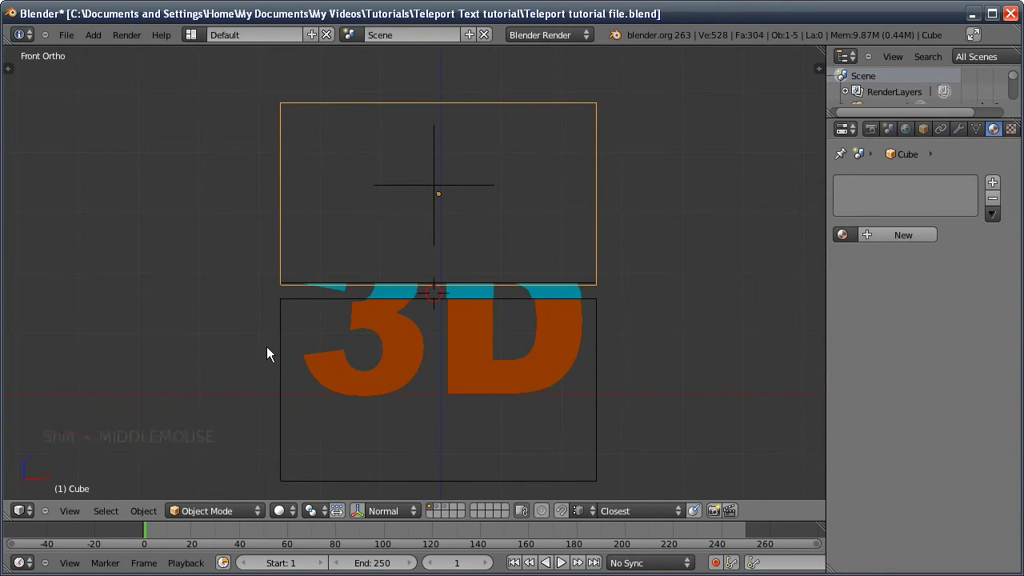
click(281, 350)
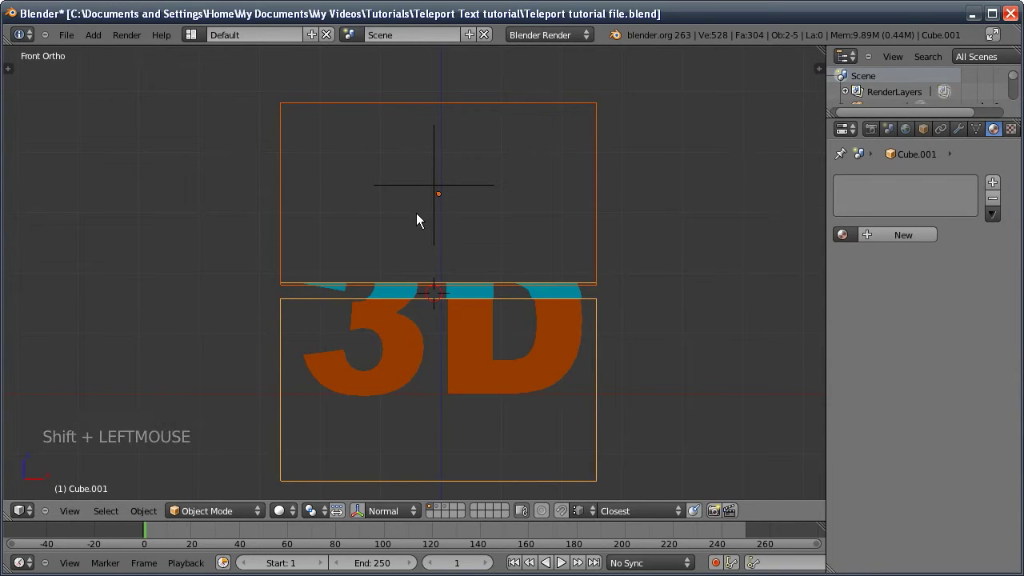
key(ctrl+p)
click(440, 186)
key(n)
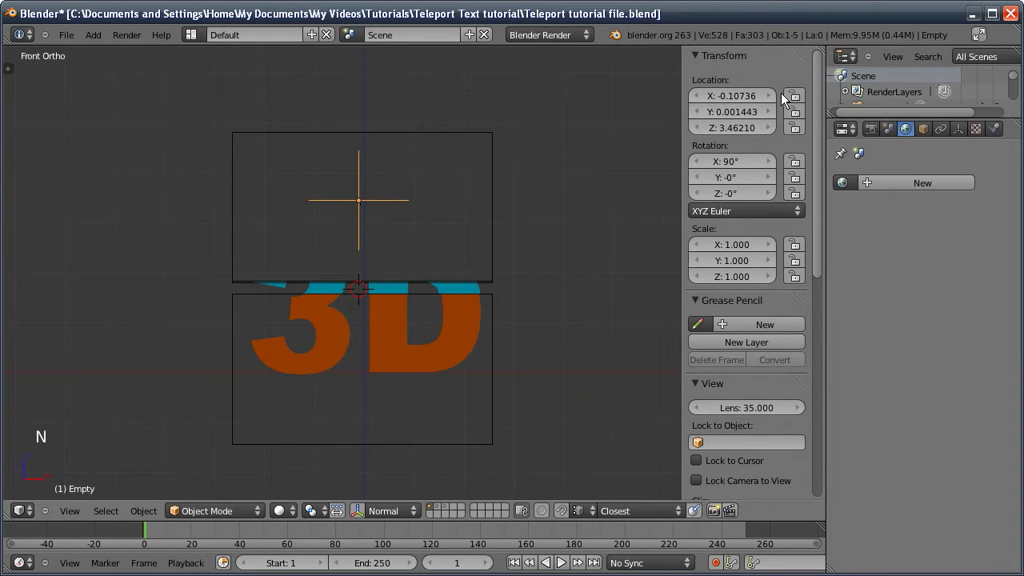
Lock the empty's X and Y location and test that it only moves vertically
click(796, 101)
click(800, 115)
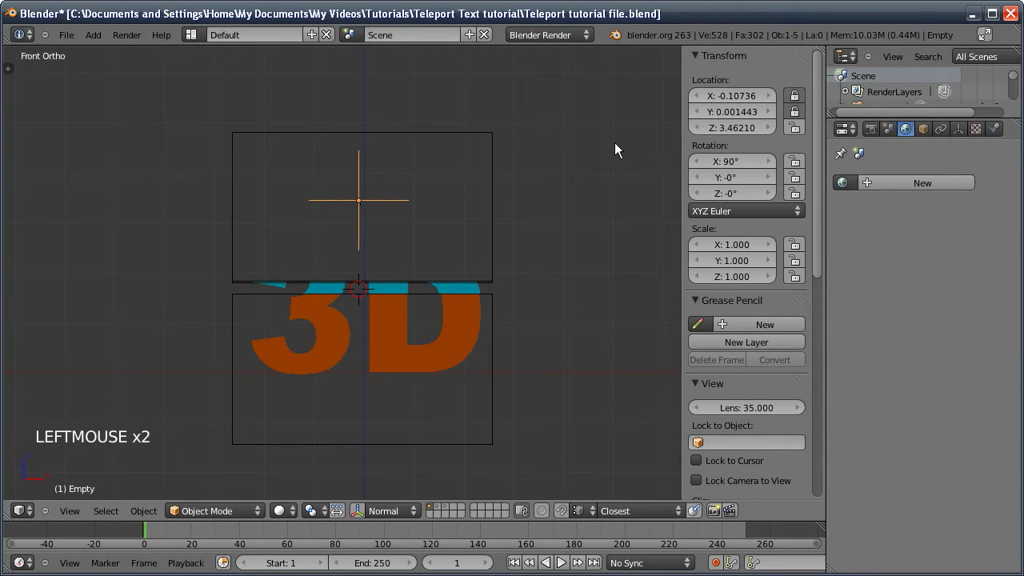
key(n)
key(g)
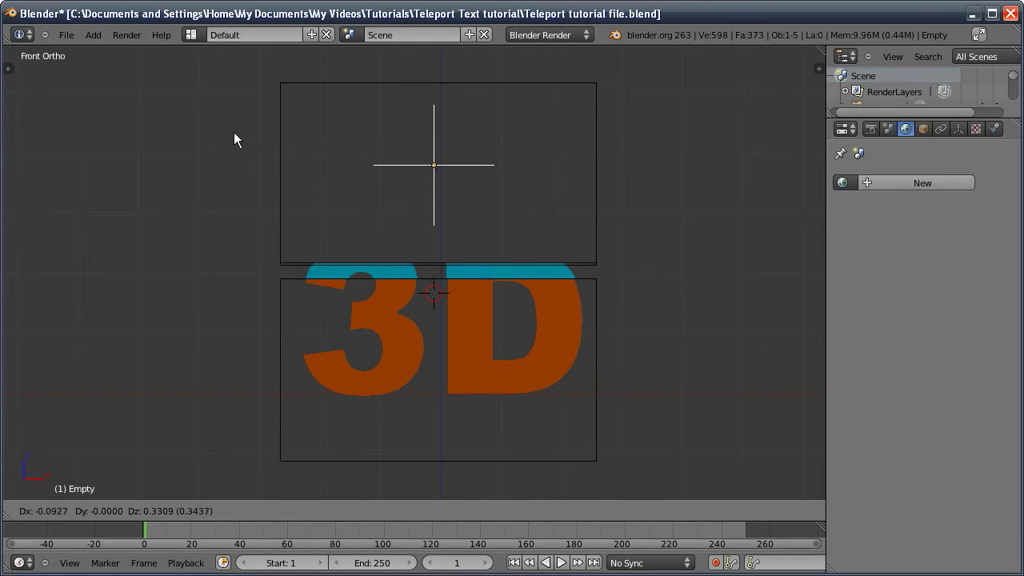
right_click(350, 243)
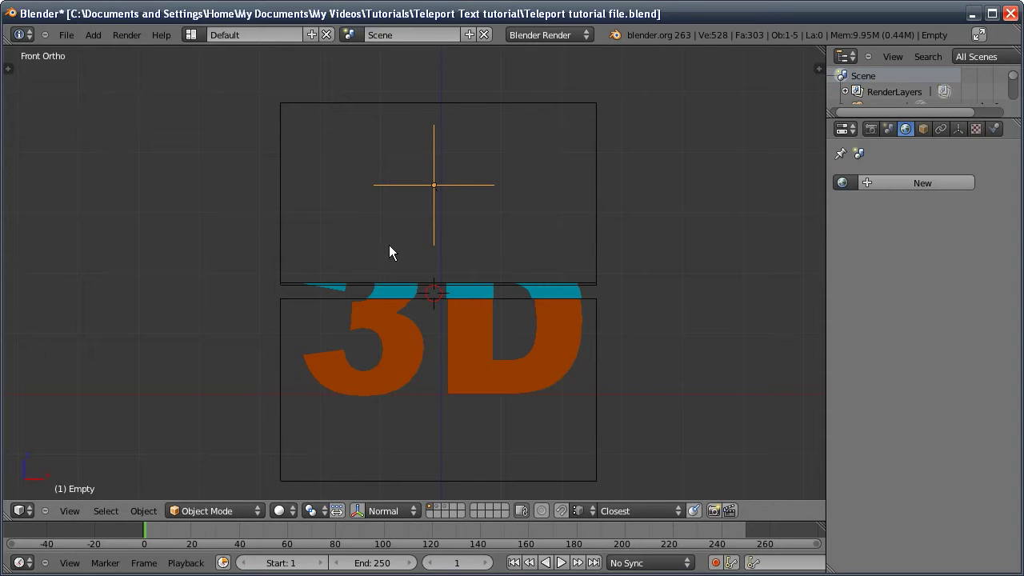
Add a second empty, Empty.001, at the 3D cursor
middle_click(410, 285)
middle_click(397, 213)
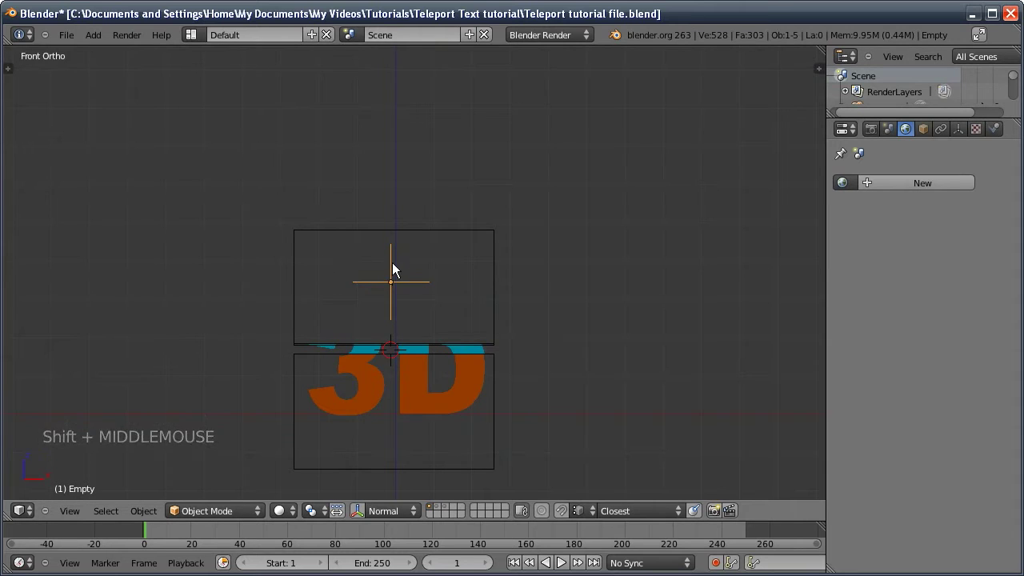
key(shift+a)
Raise Empty.001 above the boxes and select both text parts and the first empty with it active
key(g)
click(405, 130)
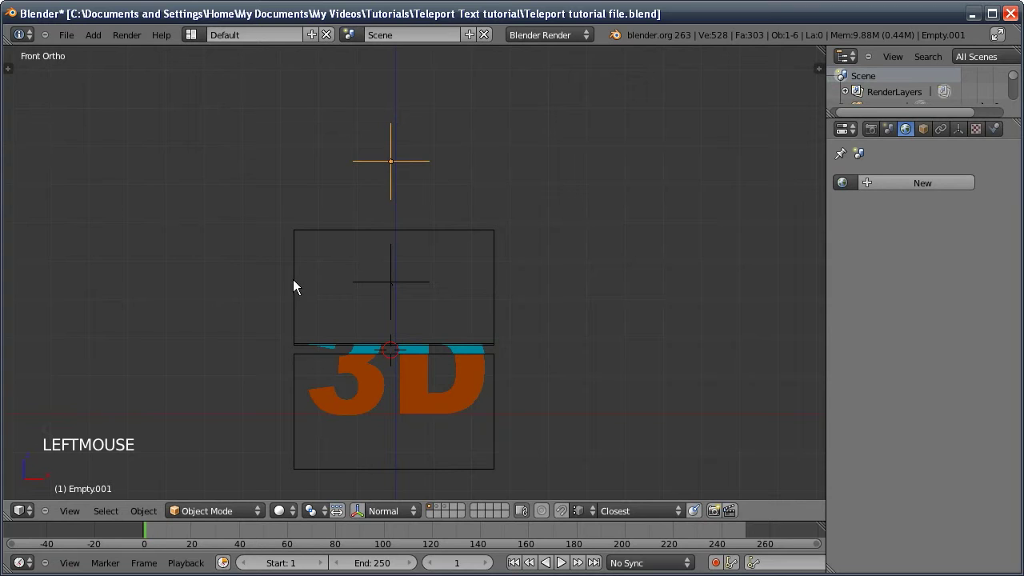
click(392, 237)
click(346, 341)
click(353, 377)
click(392, 99)
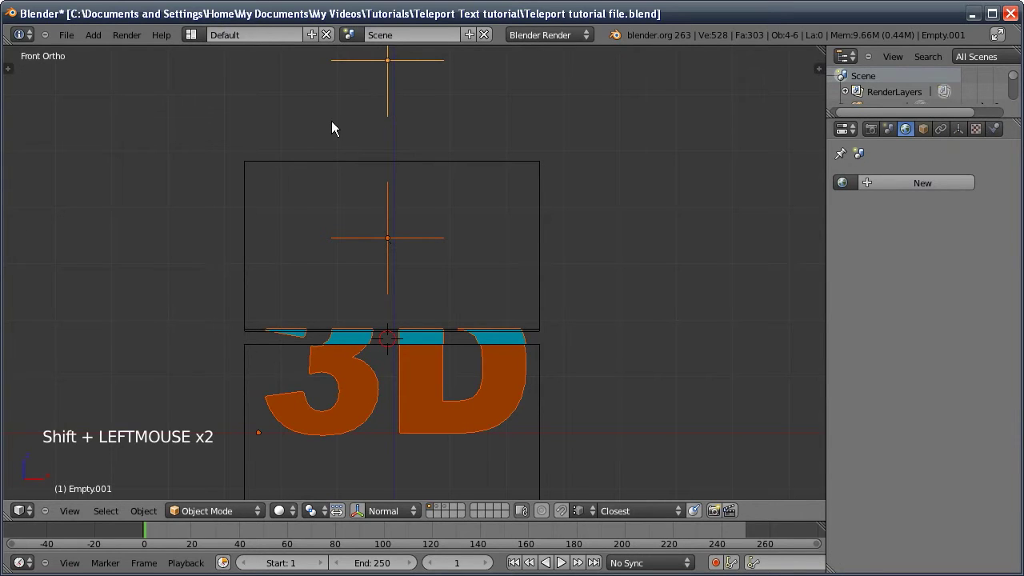
Parent the text parts and first empty to Empty.001 as Object
key(ctrl+p)
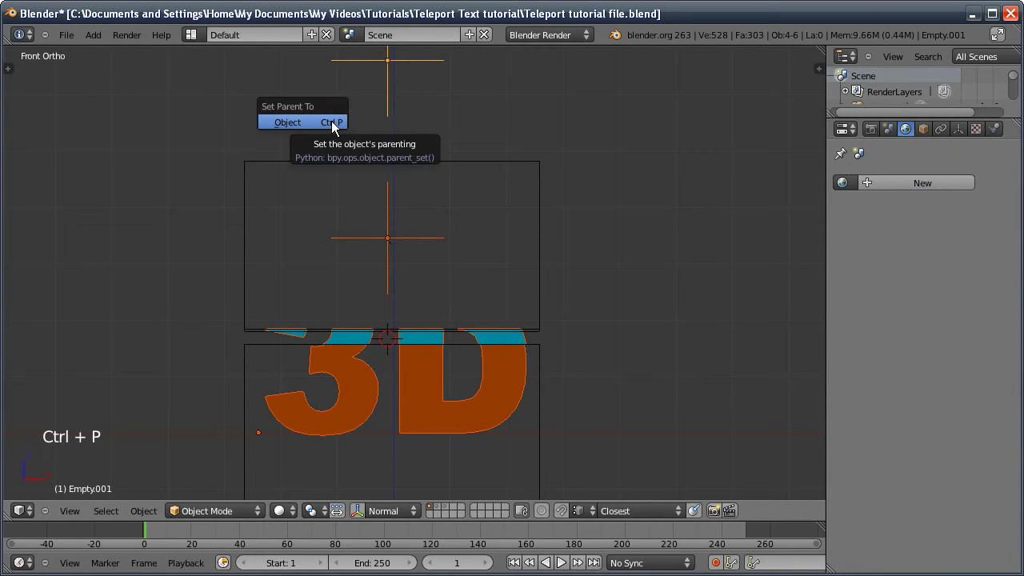
key(g)
middle_click(348, 144)
right_click(371, 202)
Try repositioning the first empty and undo the misplaced moves
key(g)
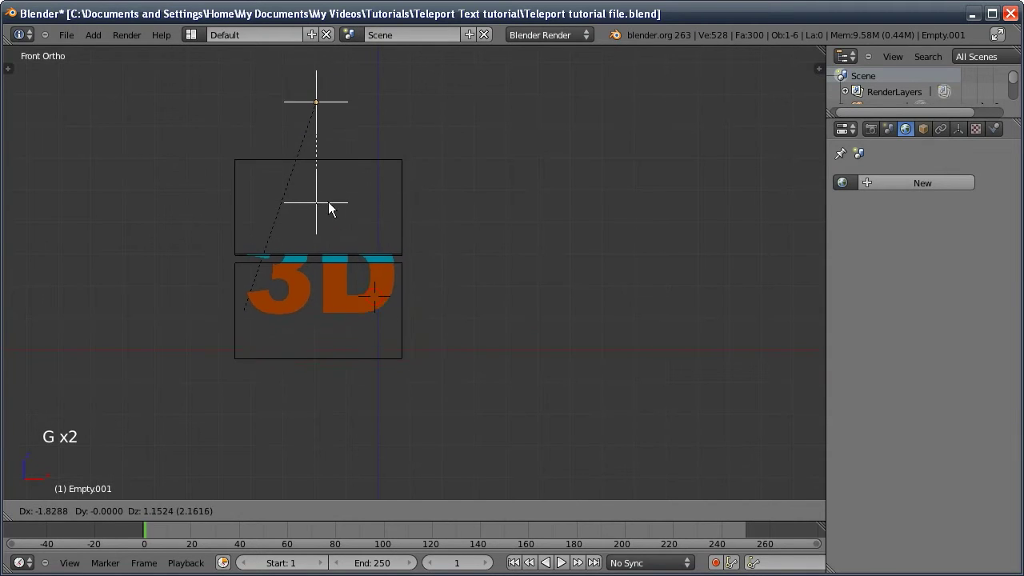
right_click(390, 257)
key(g)
click(312, 193)
click(281, 196)
key(g)
right_click(283, 236)
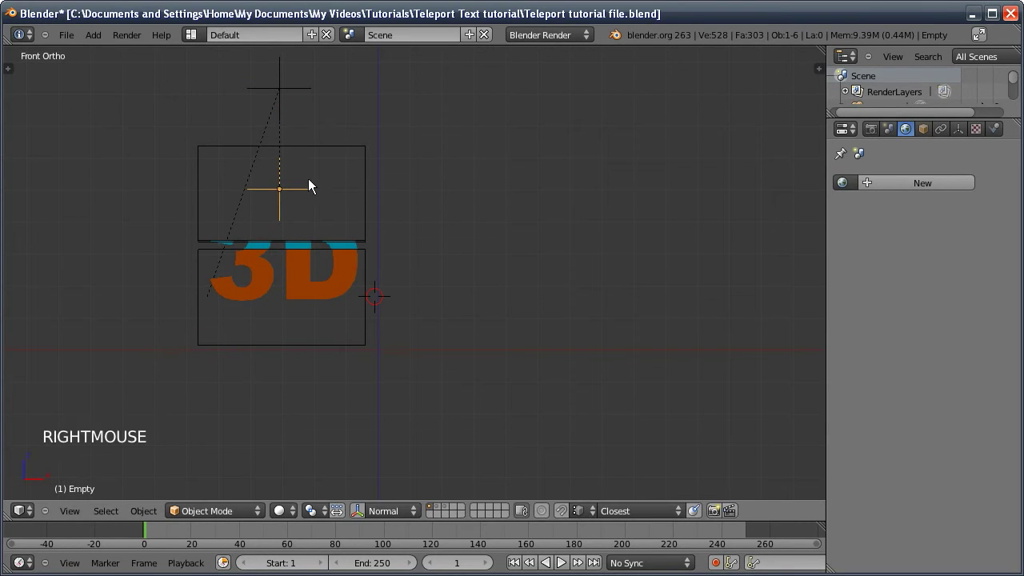
key(ctrl+z)
key(ctrl+z)
From front view, drop the first empty with both boxes below the text so it disappears
middle_click(349, 231)
middle_click(334, 230)
key(KP_1)
middle_click(361, 222)
middle_click(360, 235)
click(368, 264)
key(g)
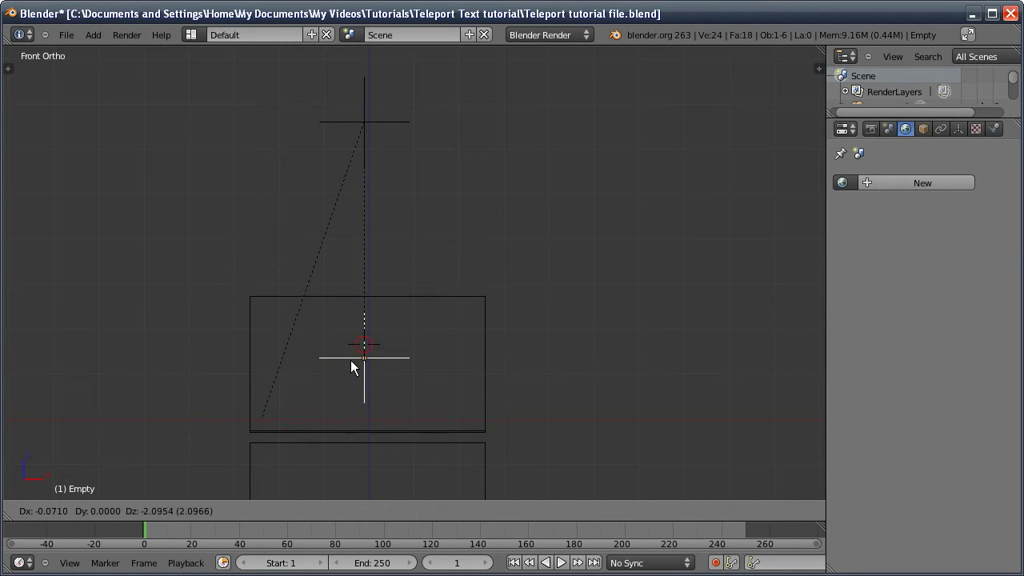
Keyframe the empty's lowered start, then its raised position revealing the text at frame 10
click(353, 362)
key(i)
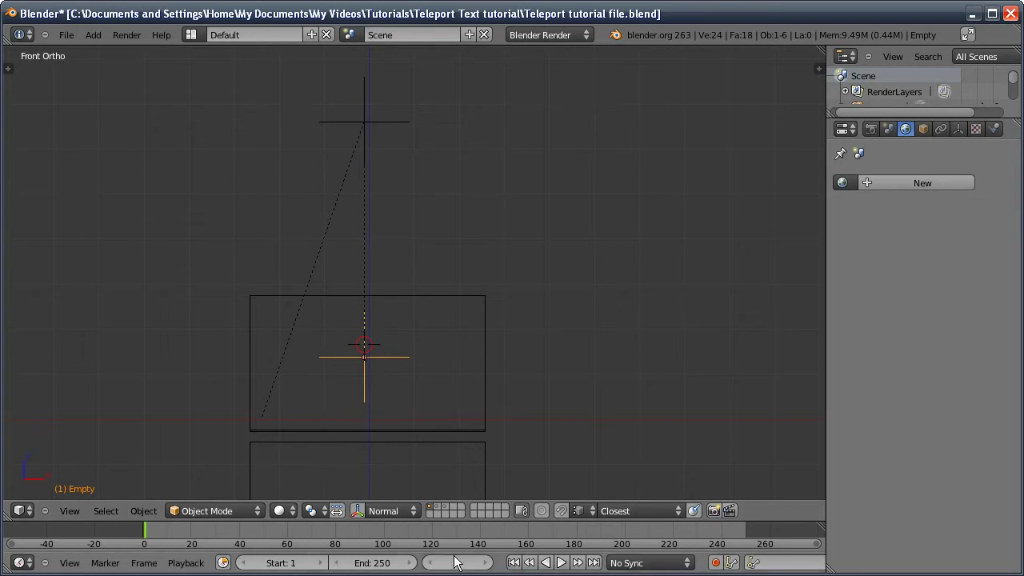
click(472, 566)
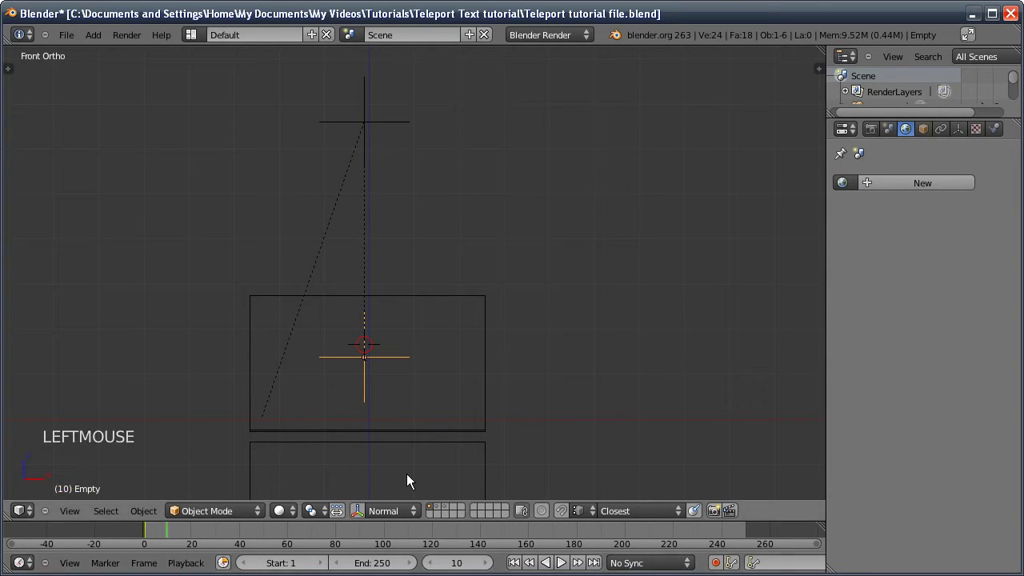
key(g)
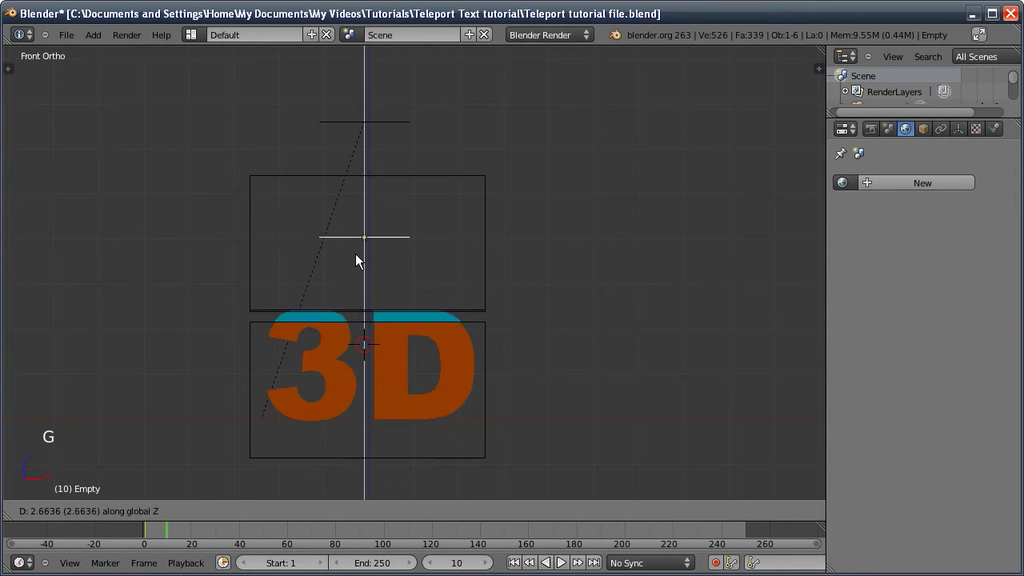
click(360, 244)
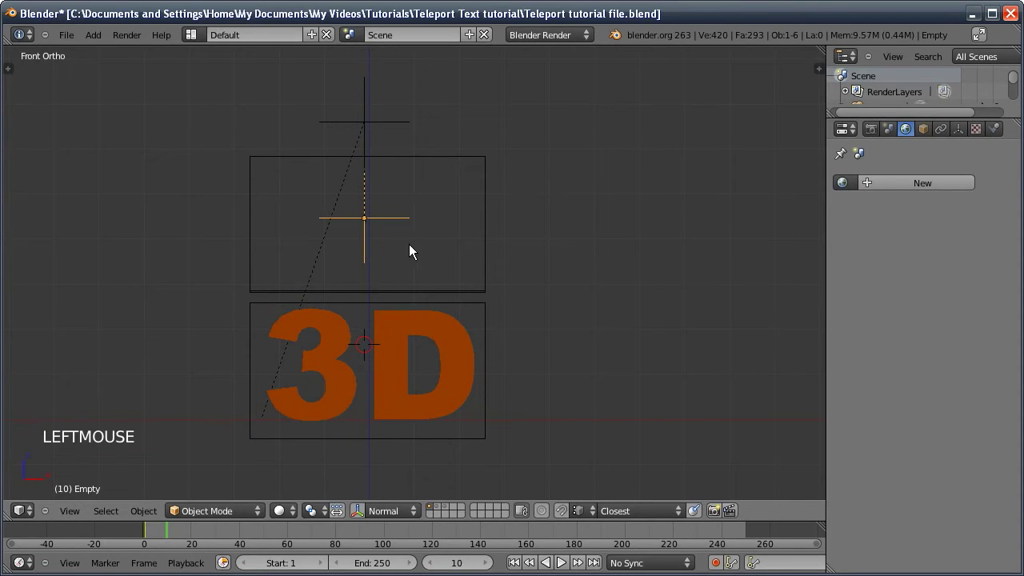
key(i)
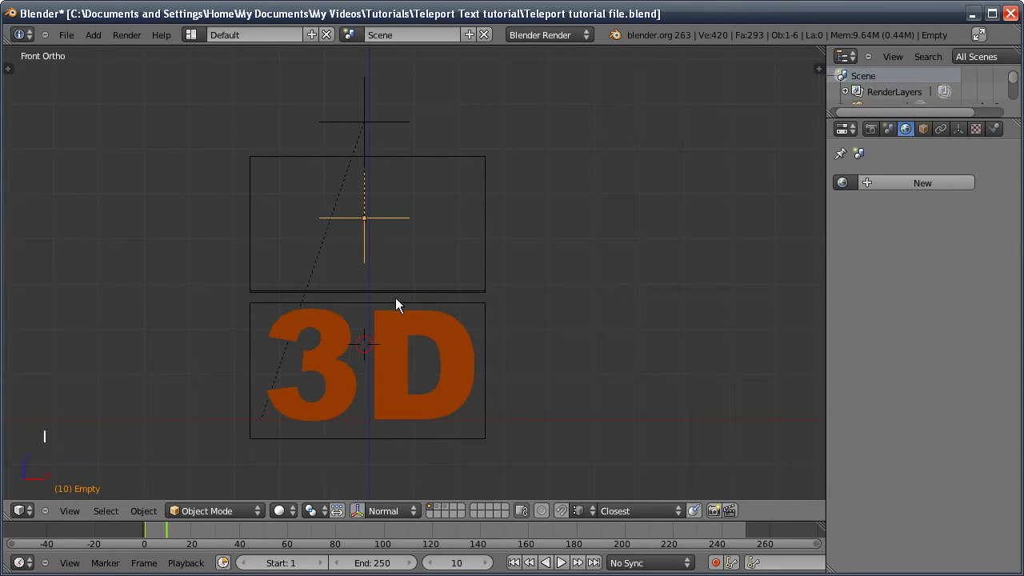
Keyframe the empty holding at frame 30 and lowered again later so the text vanishes
click(467, 566)
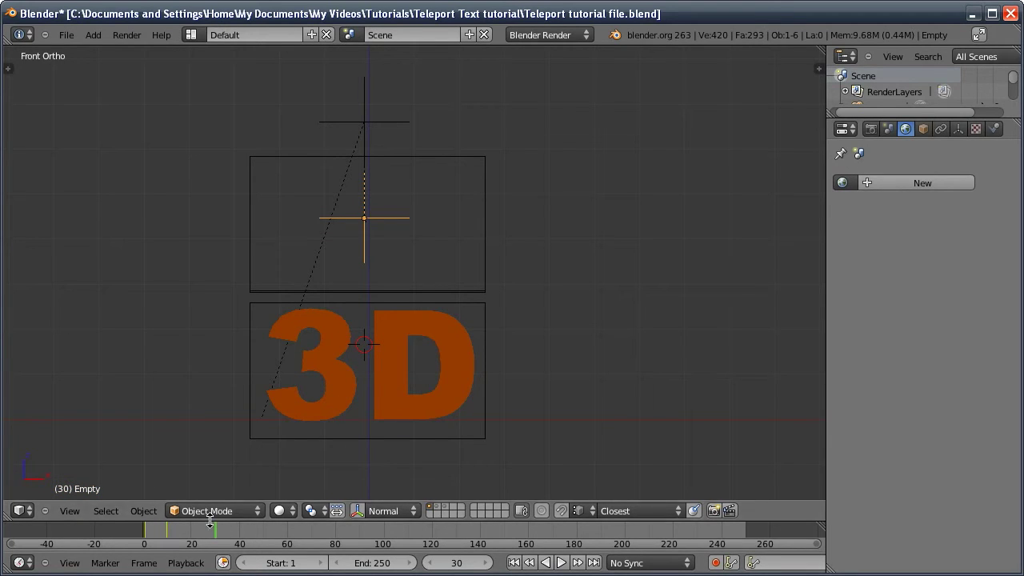
key(i)
click(464, 565)
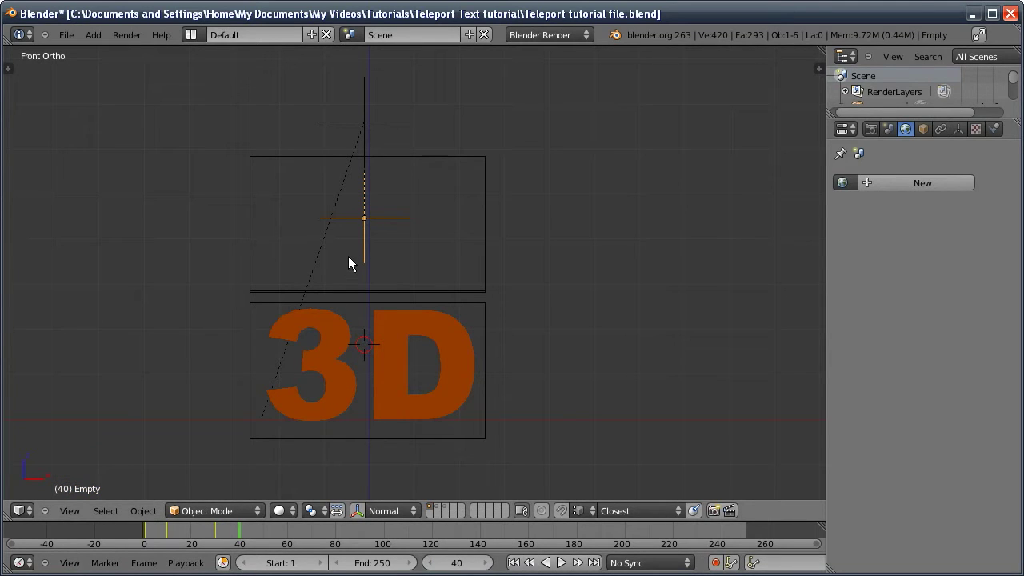
key(g)
click(364, 395)
key(i)
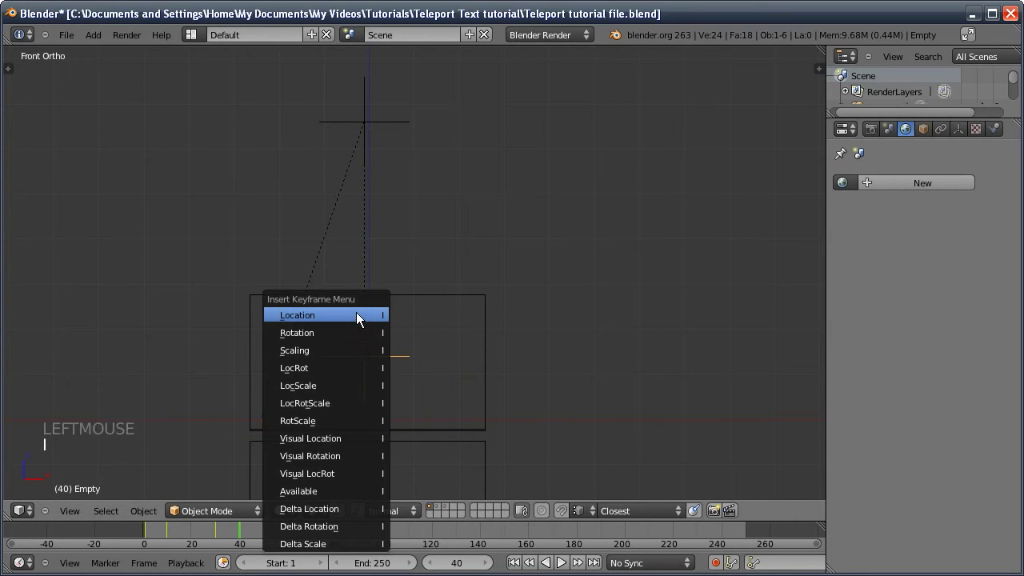
click(519, 557)
click(450, 564)
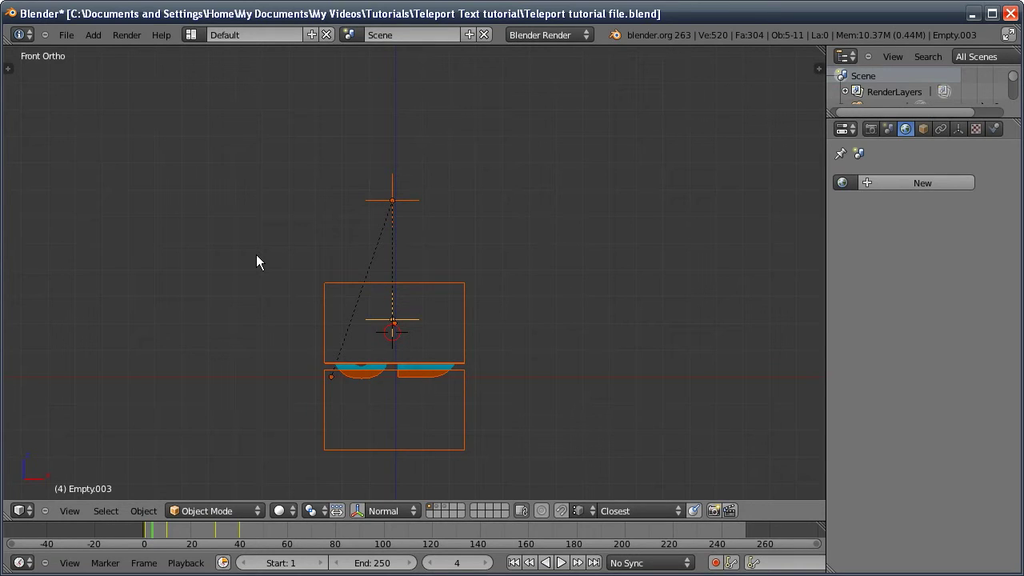
Select the whole text-and-box rig, duplicate it and place the copy beside the original in top view
key(z)
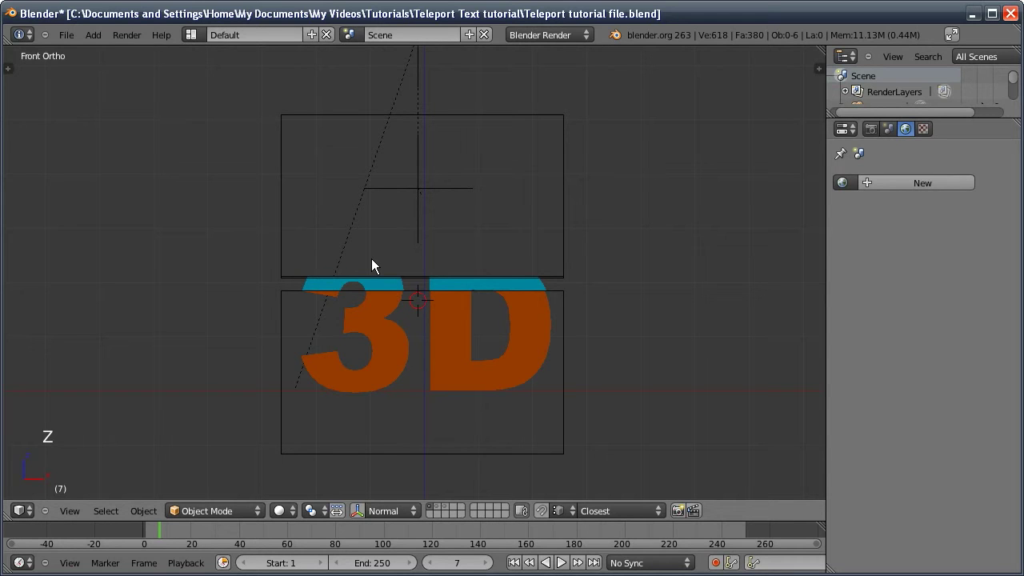
middle_click(366, 267)
middle_click(324, 286)
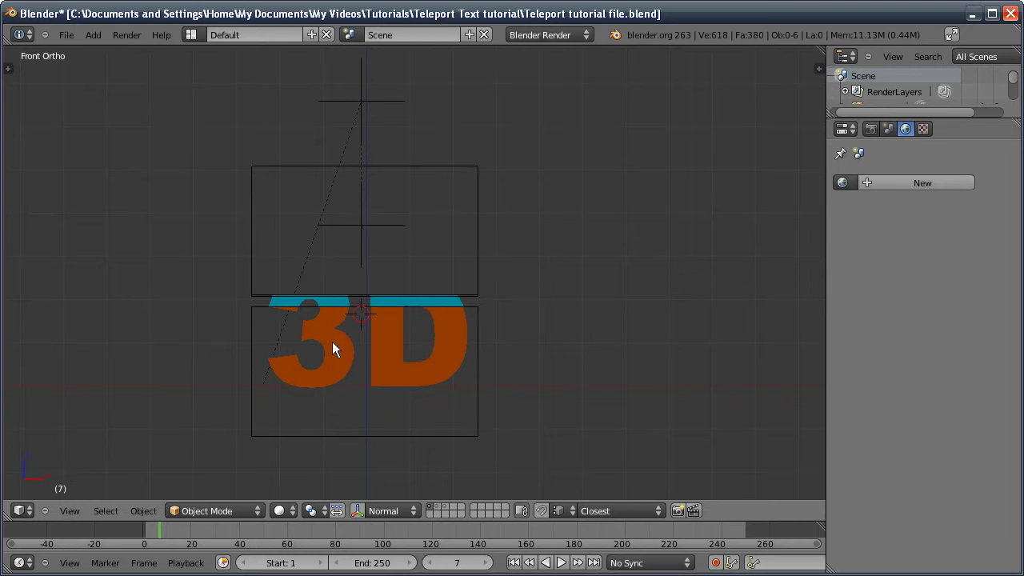
key(z)
key(b)
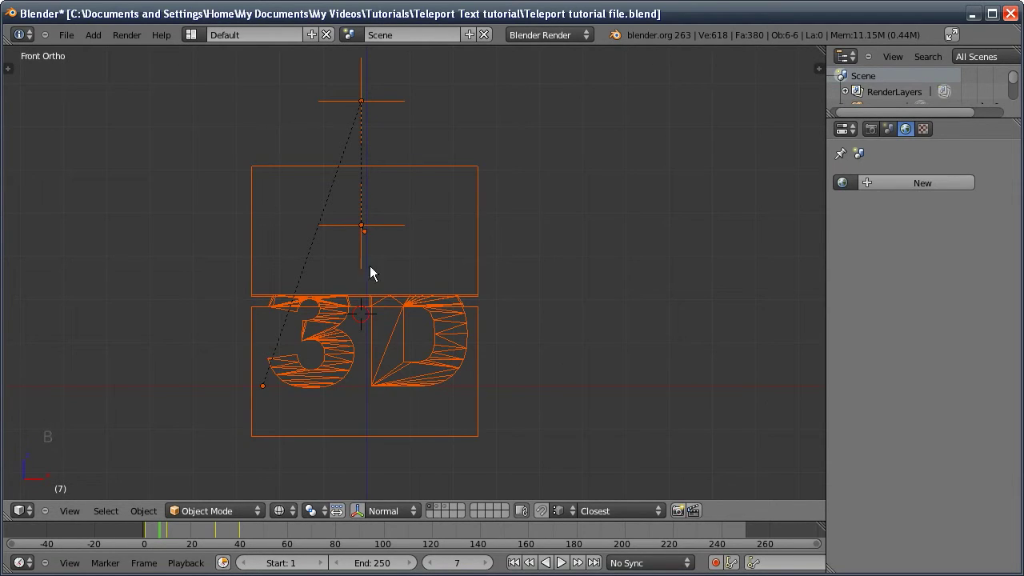
key(shift+d)
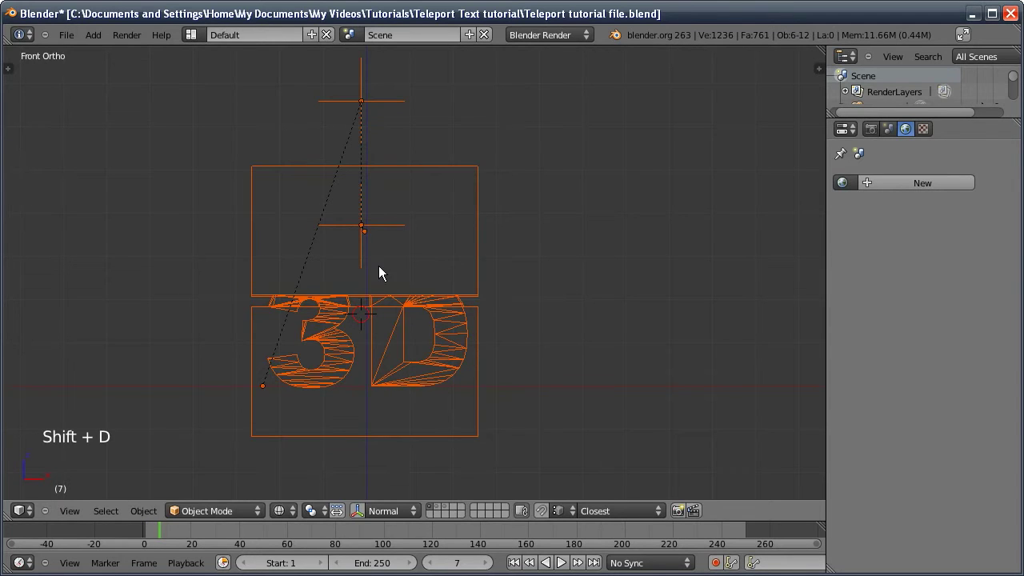
key(KP_7)
middle_click(381, 357)
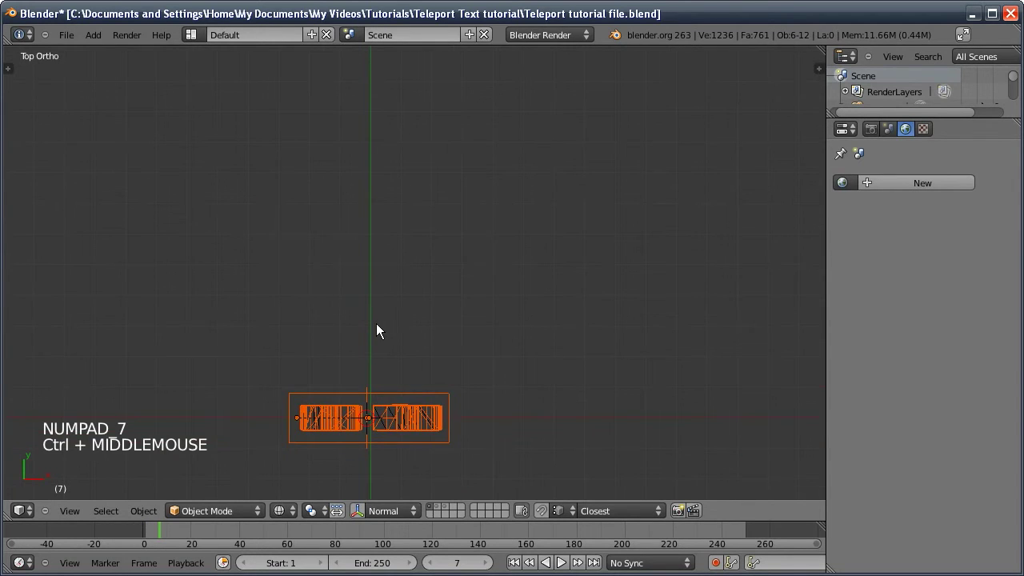
key(g)
click(348, 130)
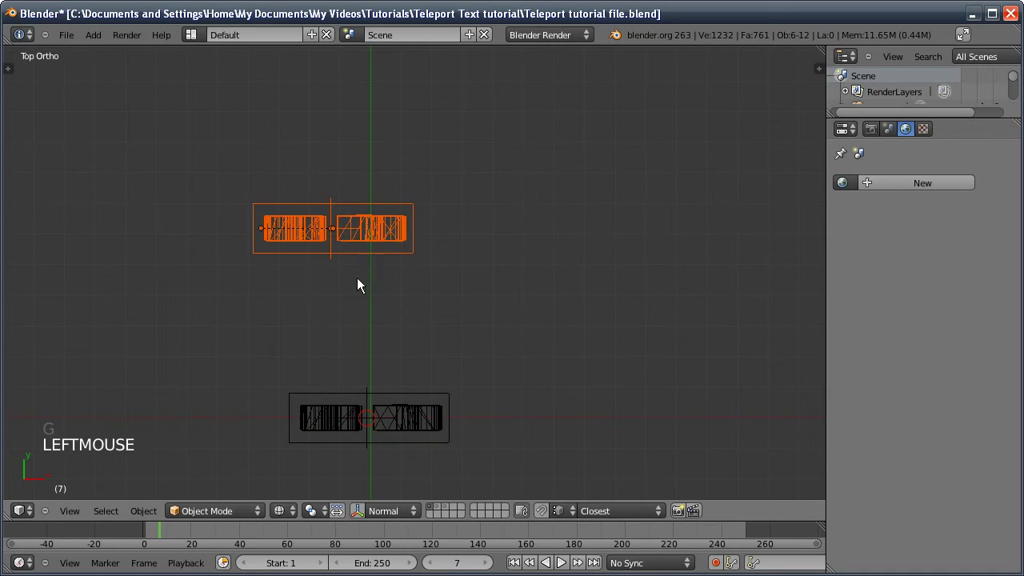
Reposition the copy's top and lower empties so its reveal is offset, and split off a lower editor area
key(r)
click(325, 332)
key(z)
middle_click(392, 330)
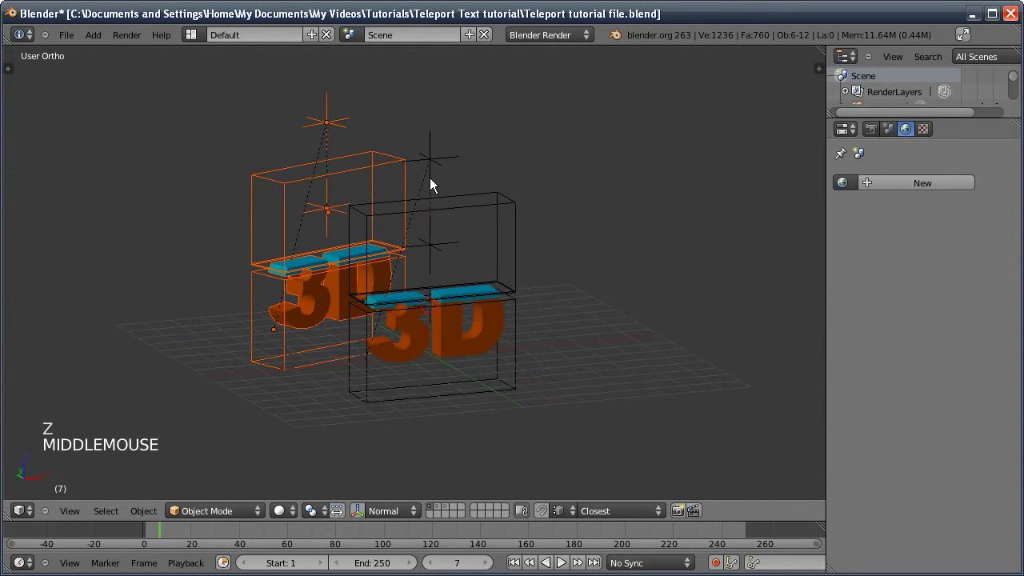
click(332, 125)
key(g)
right_click(319, 123)
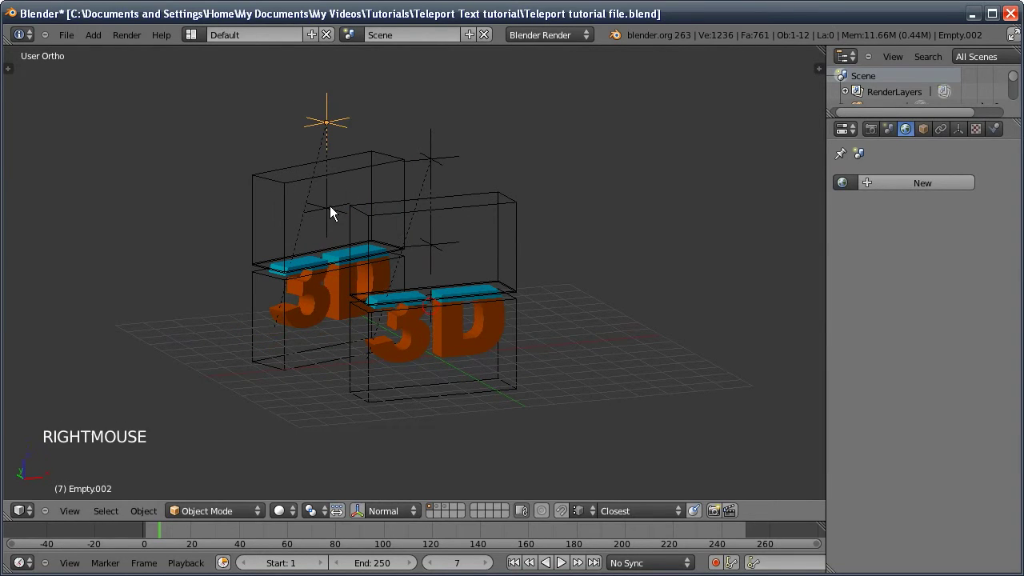
key(g)
click(334, 210)
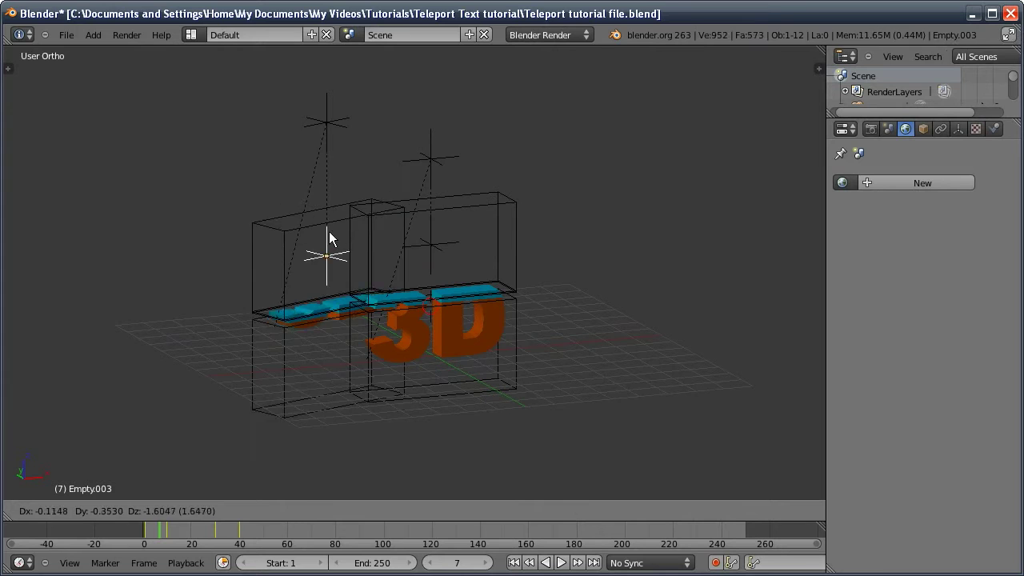
right_click(325, 235)
click(468, 557)
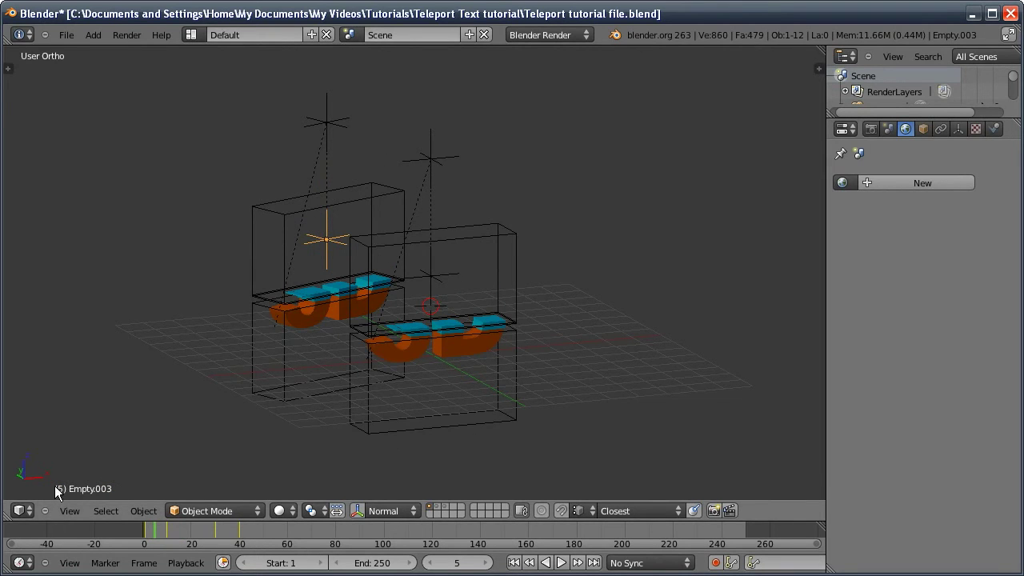
click(9, 517)
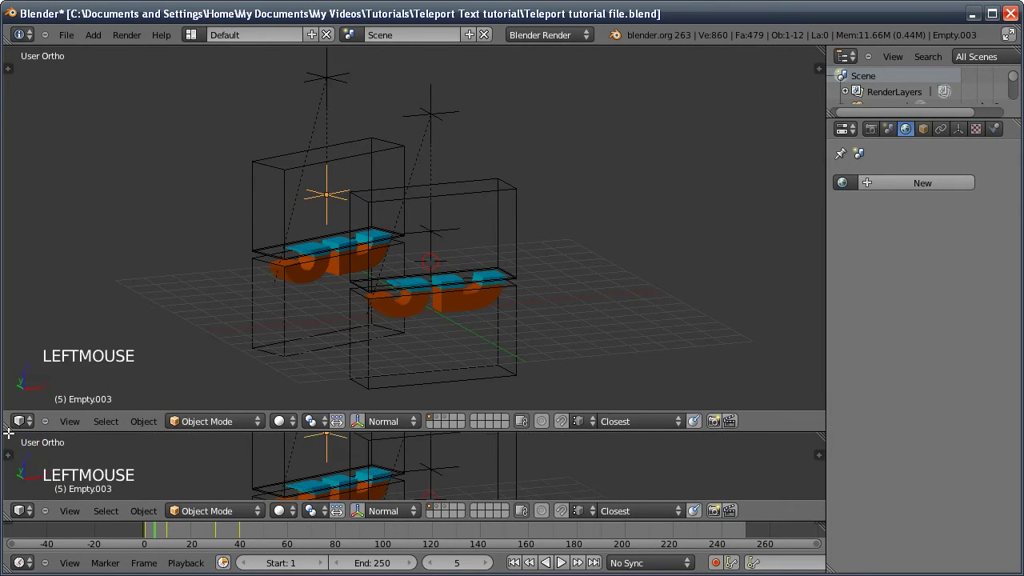
Use the Dope Sheet area and box-select the duplicated rig's objects so they can be deleted
click(29, 513)
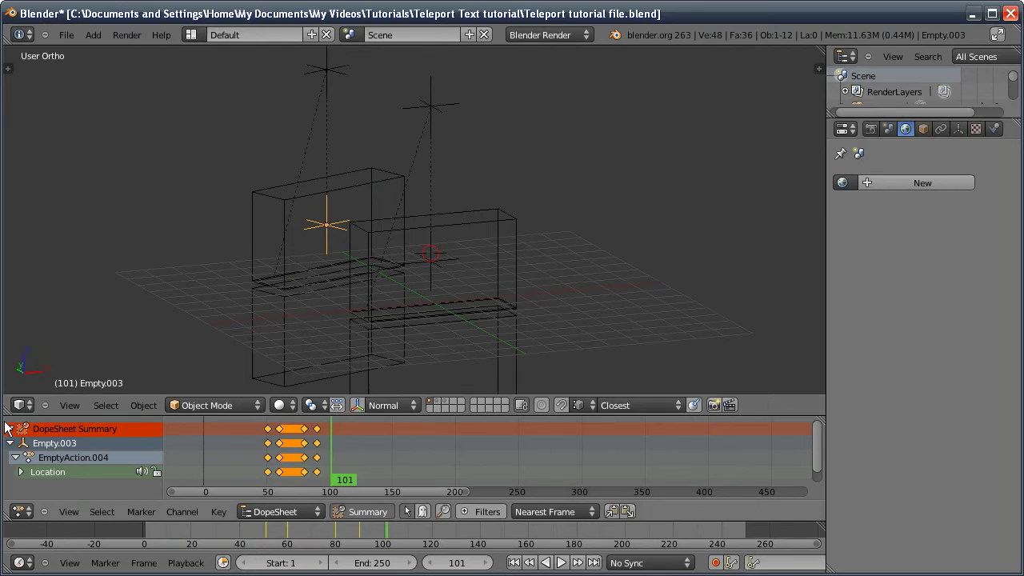
click(16, 451)
middle_click(270, 316)
click(441, 557)
middle_click(373, 369)
key(z)
key(b)
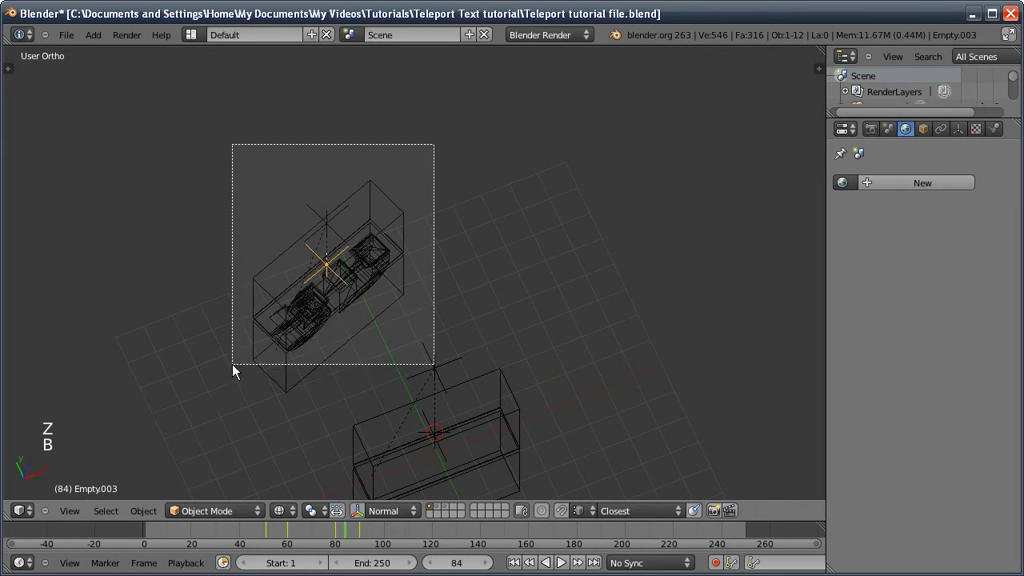
middle_click(397, 337)
middle_click(400, 322)
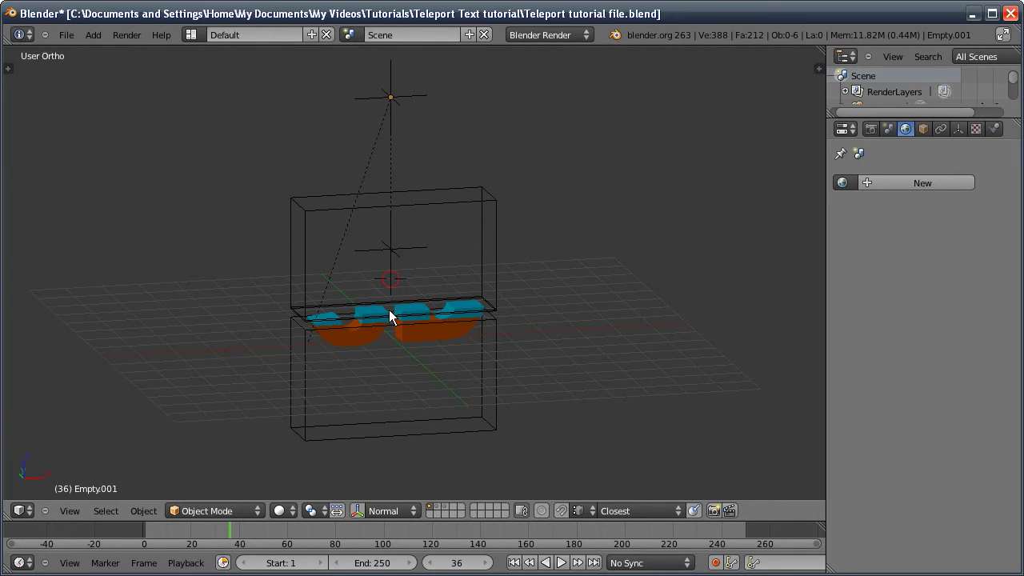
Shape a plane into a curved backdrop behind the text and orbit to face it
middle_click(385, 255)
key(shift+3)
click(444, 282)
middle_click(471, 326)
key(shift+3)
click(616, 247)
middle_click(625, 236)
middle_click(316, 213)
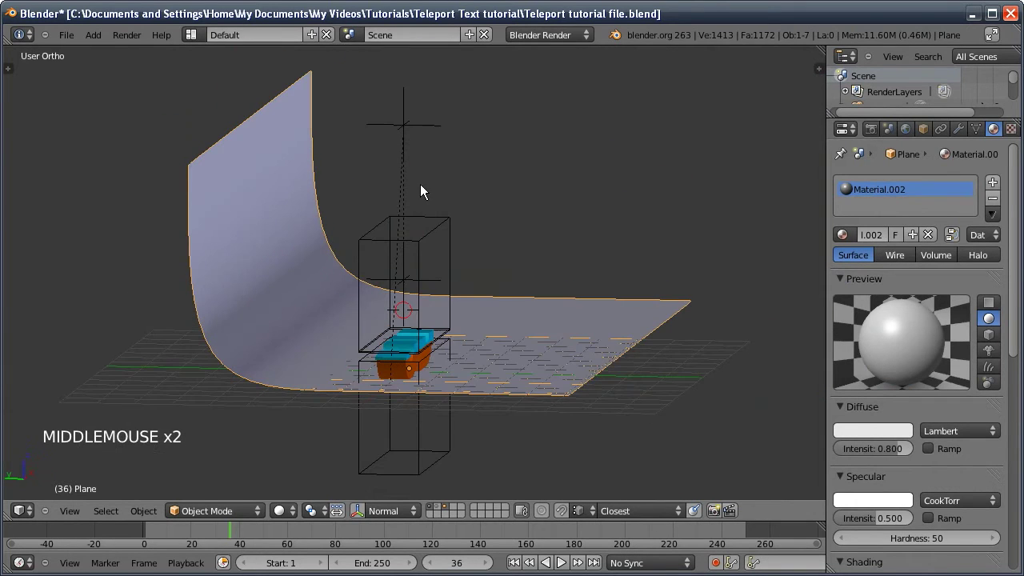
middle_click(325, 316)
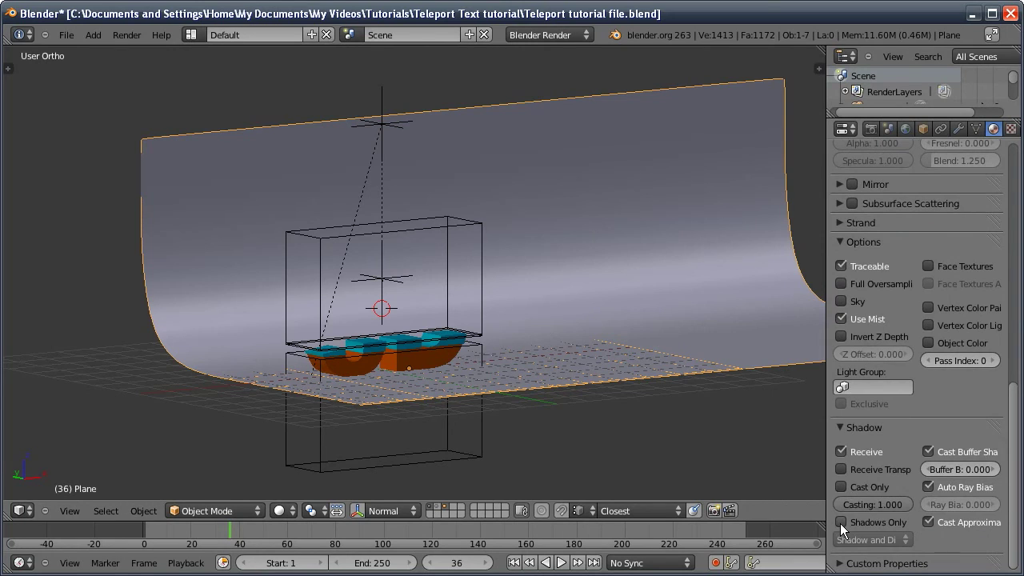
Adjust the backdrop material's shadow option and head to the render size settings
click(750, 277)
middle_click(751, 277)
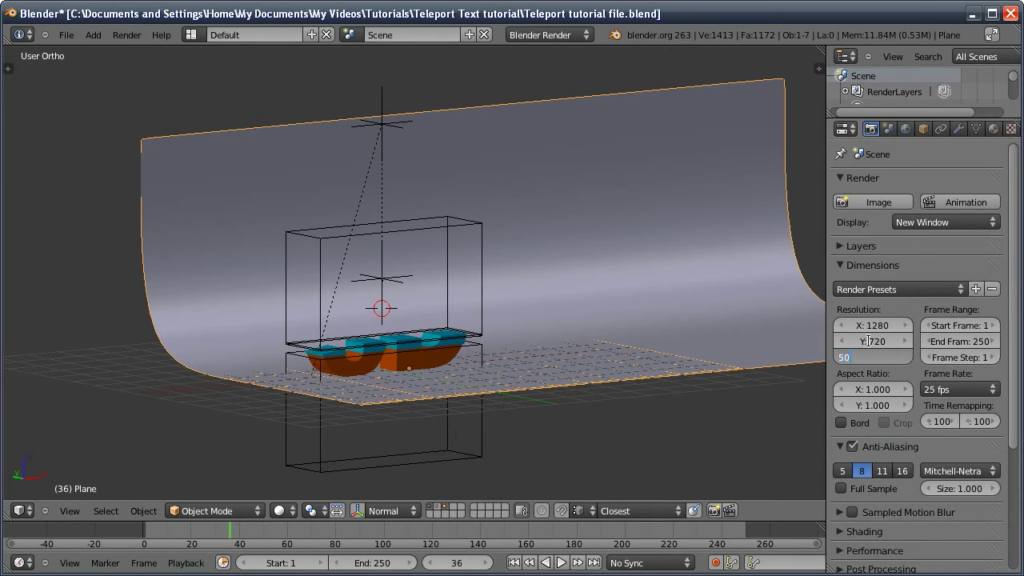
Confirm 50% of 1280×720 render size, expand the render Layers panel and select the 3D text
click(388, 301)
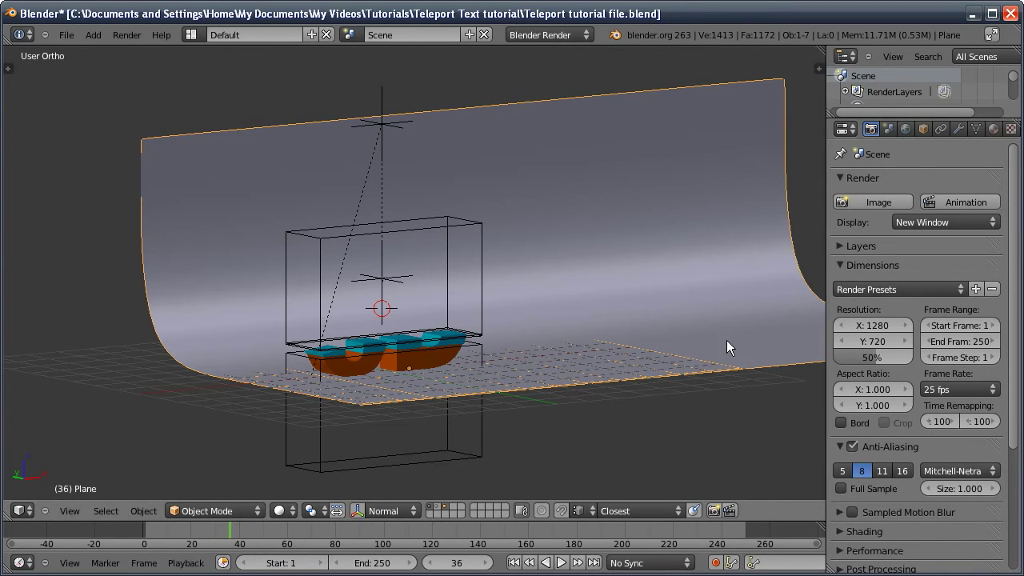
middle_click(534, 300)
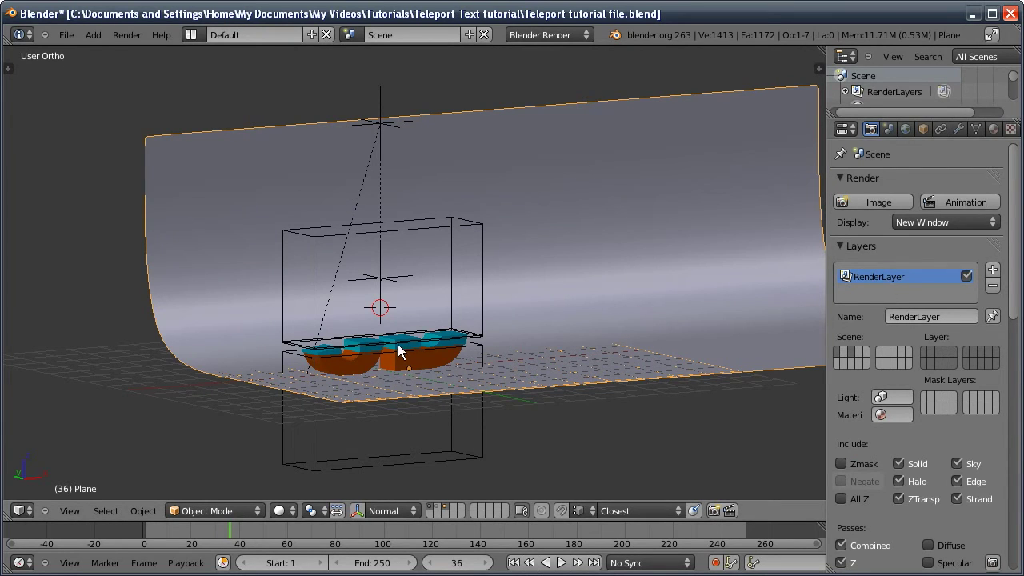
click(407, 344)
click(407, 346)
click(408, 351)
middle_click(393, 334)
click(409, 351)
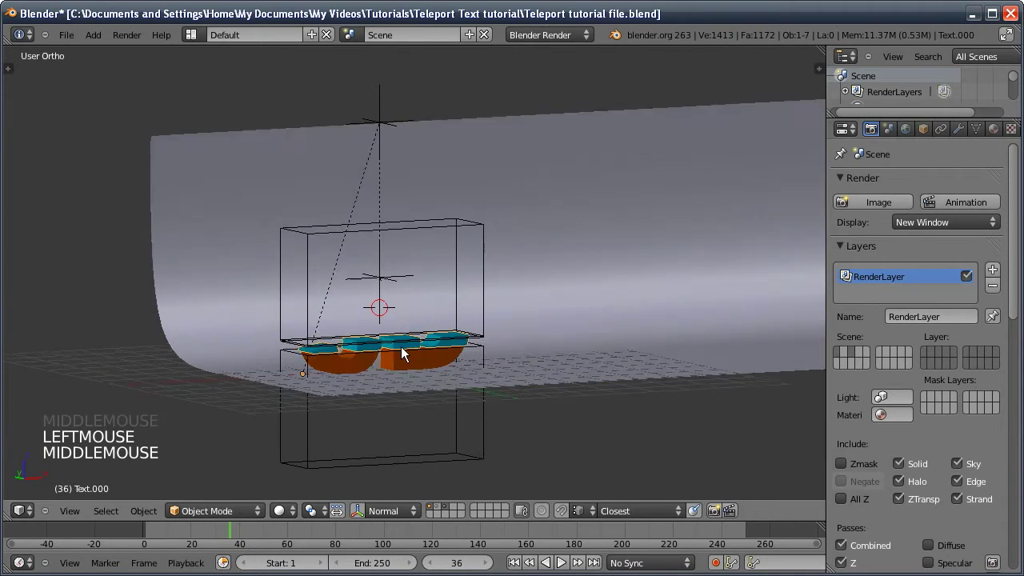